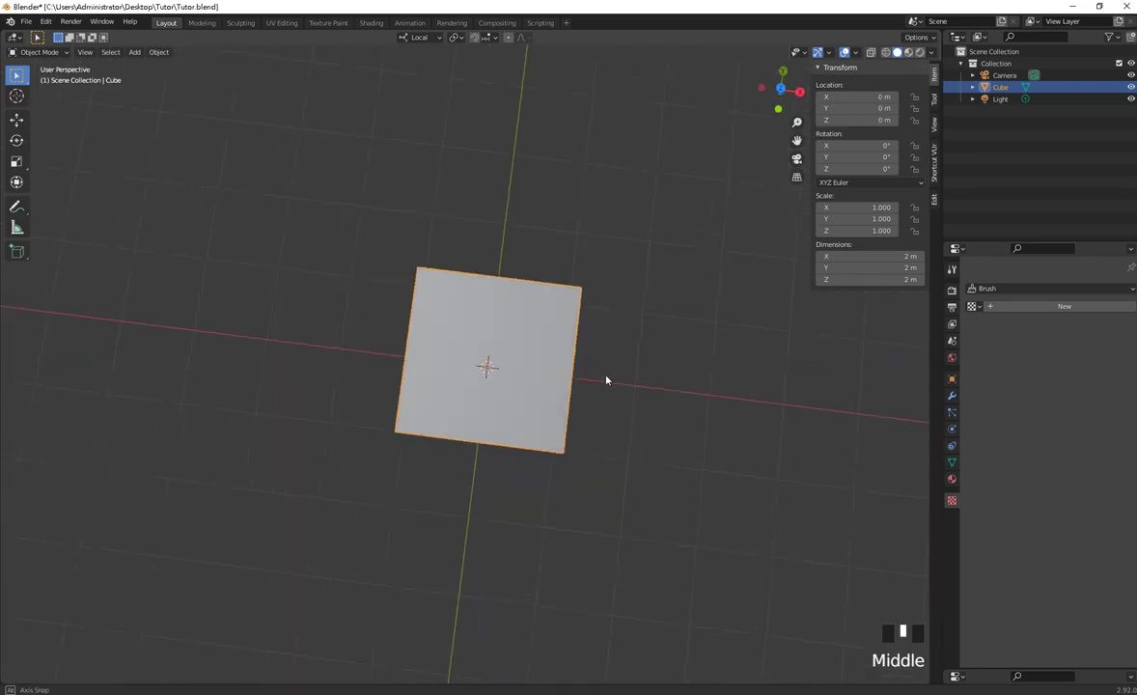
# Step: Cycle the viewport through front, right and top views (numpad 1/3/7), orbiting in between
pyautogui.press('KP_1')
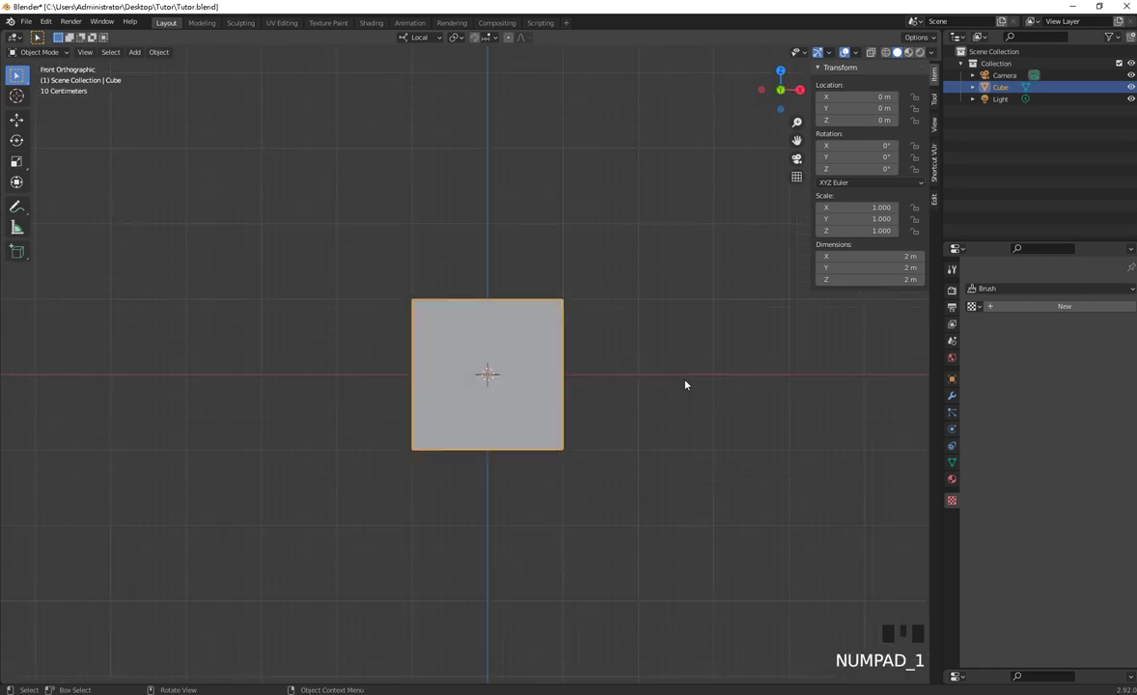
pyautogui.press('KP_3')
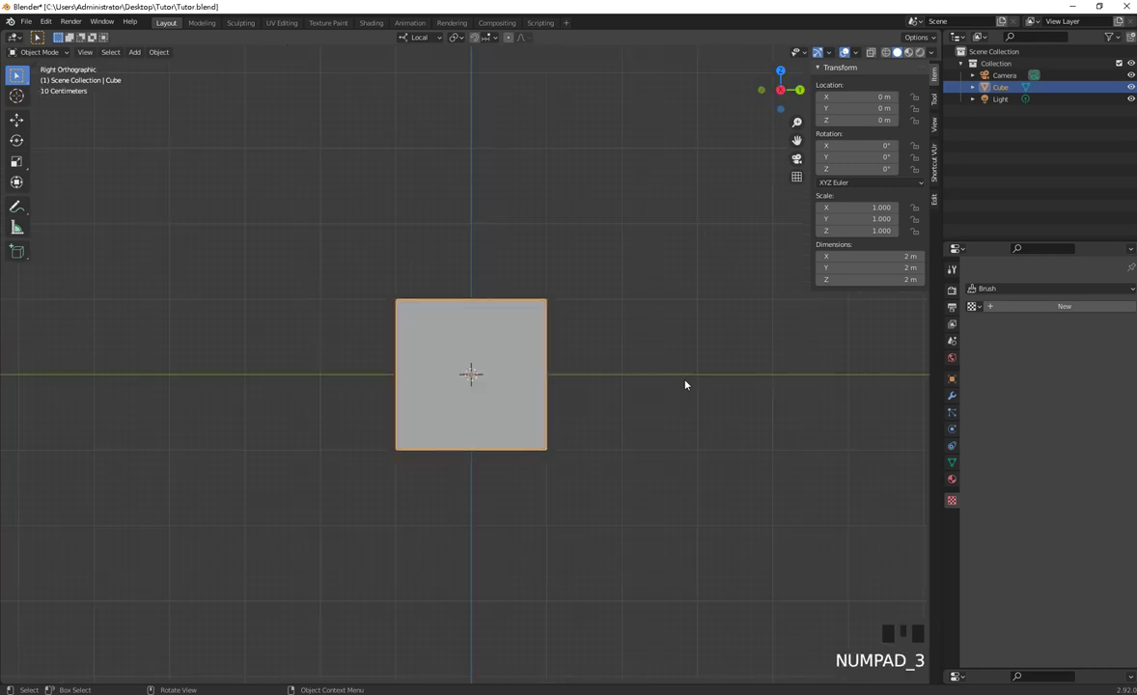
pyautogui.press('KP_7')
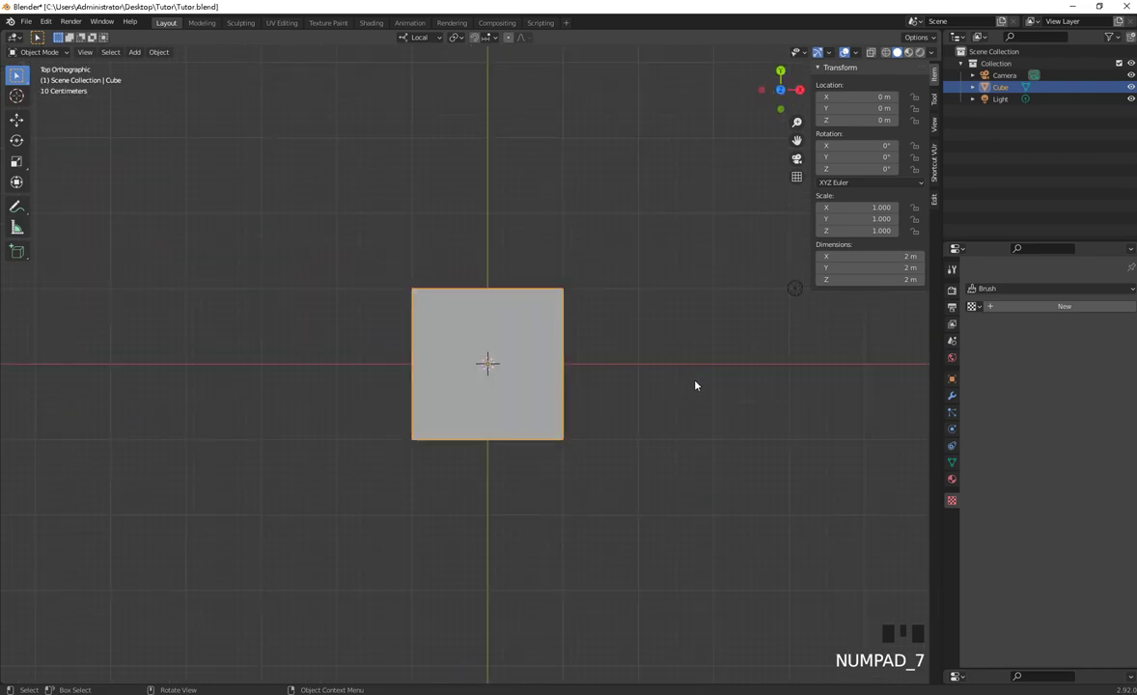
pyautogui.moveTo(649, 498); pyautogui.dragTo(629, 436)
pyautogui.press('KP_1')
pyautogui.press('KP_3')
pyautogui.press('KP_7')
pyautogui.moveTo(623, 478); pyautogui.dragTo(560, 390)
# Step: Toggle the viewport repeatedly between perspective and orthographic projection (numpad 5)
pyautogui.press('KP_5')
pyautogui.press('KP_5')
pyautogui.press('KP_5')
pyautogui.press('KP_5')
pyautogui.press('KP_5')
pyautogui.press('KP_5')
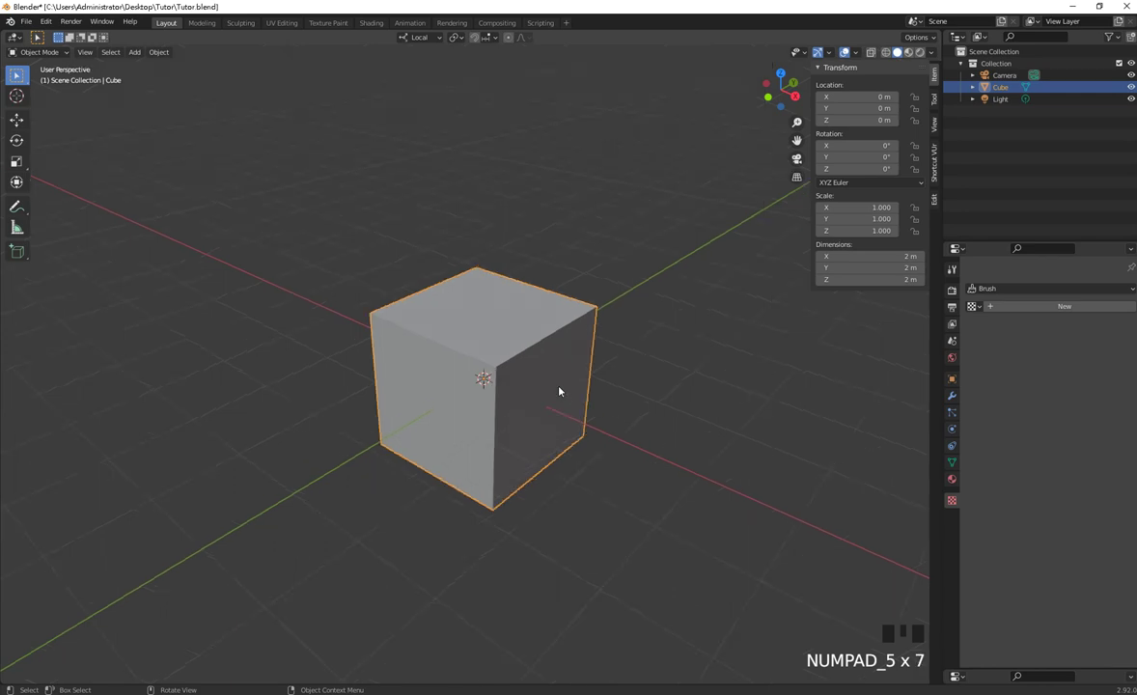
pyautogui.press('KP_5')
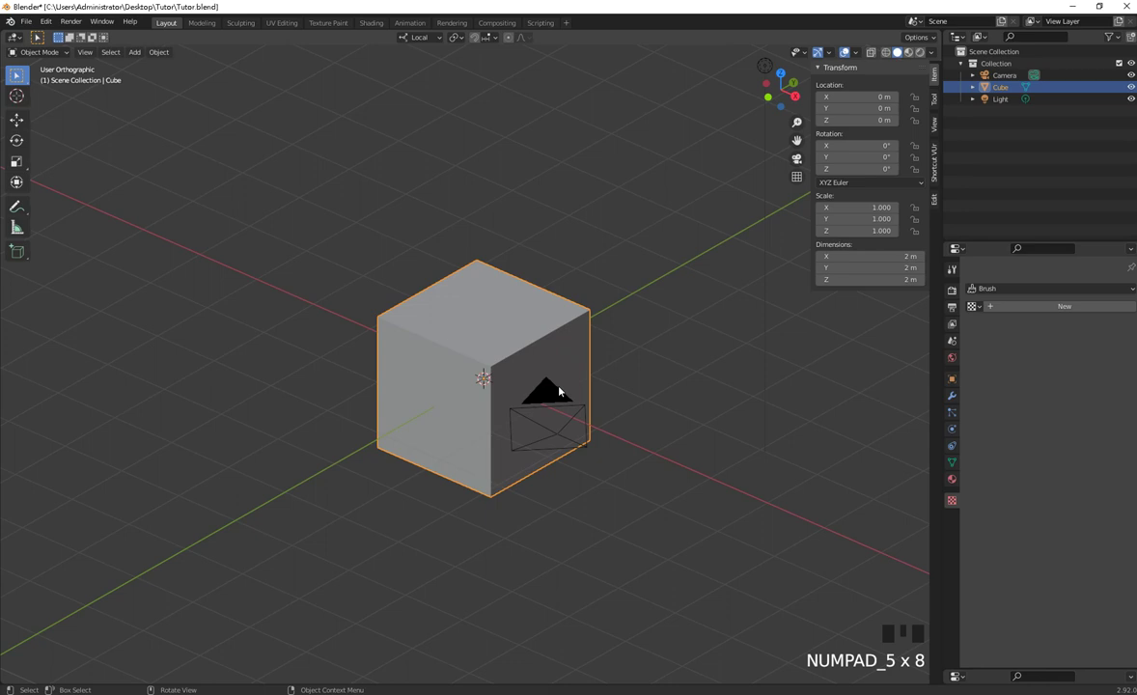
pyautogui.press('KP_5')
pyautogui.press('KP_5')
pyautogui.press('KP_5')
pyautogui.press('KP_5')
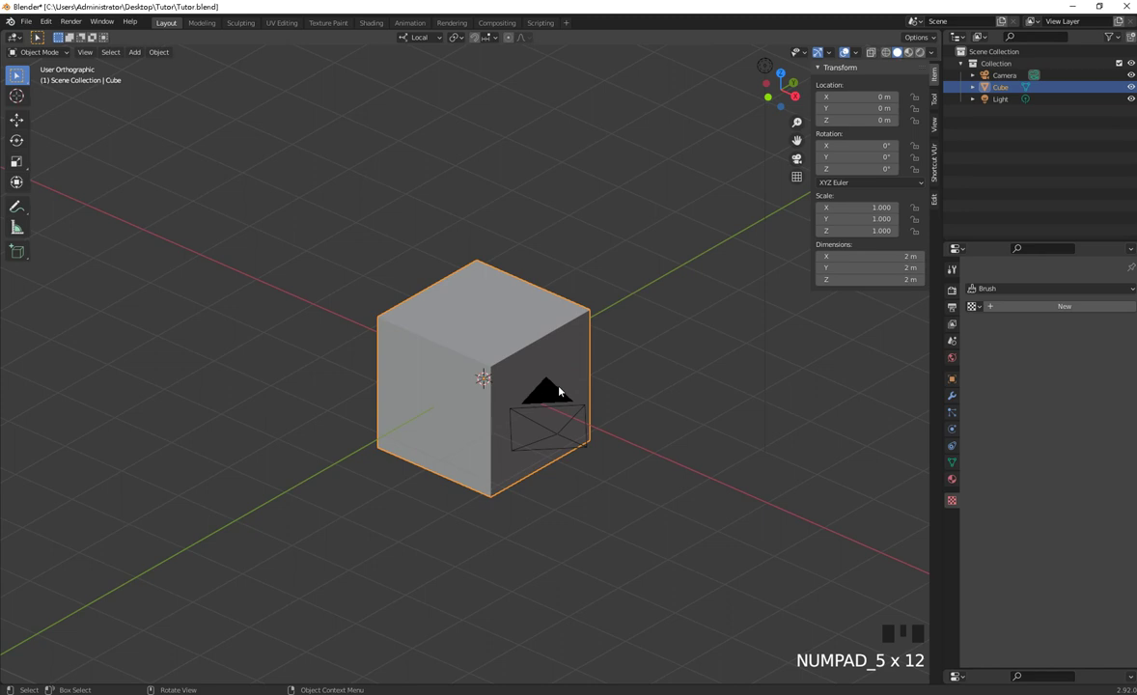
pyautogui.press('KP_5')
pyautogui.press('KP_5')
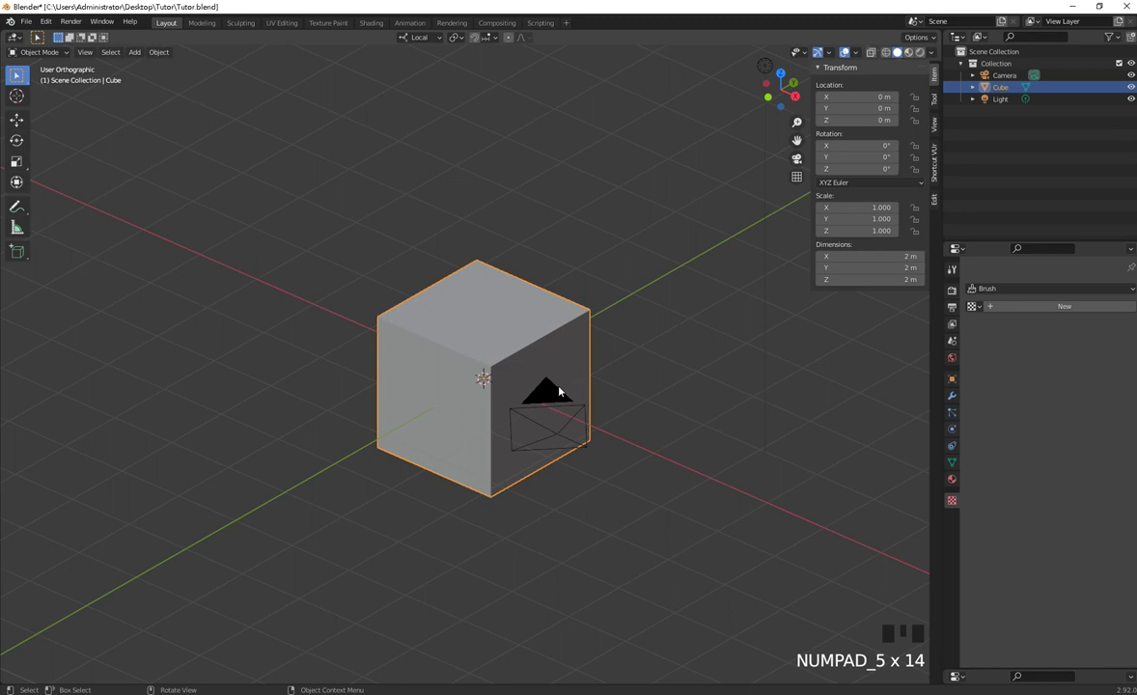
pyautogui.press('KP_5')
pyautogui.press('KP_5')
pyautogui.press('KP_5')
# Step: Flip to the opposite view (numpad 9) and step-rotate the view left and right around the cube (numpad 4/6)
pyautogui.middleClick(522, 382)
pyautogui.press('KP_9')
pyautogui.moveTo(578, 457); pyautogui.dragTo(627, 434)
pyautogui.press('KP_9')
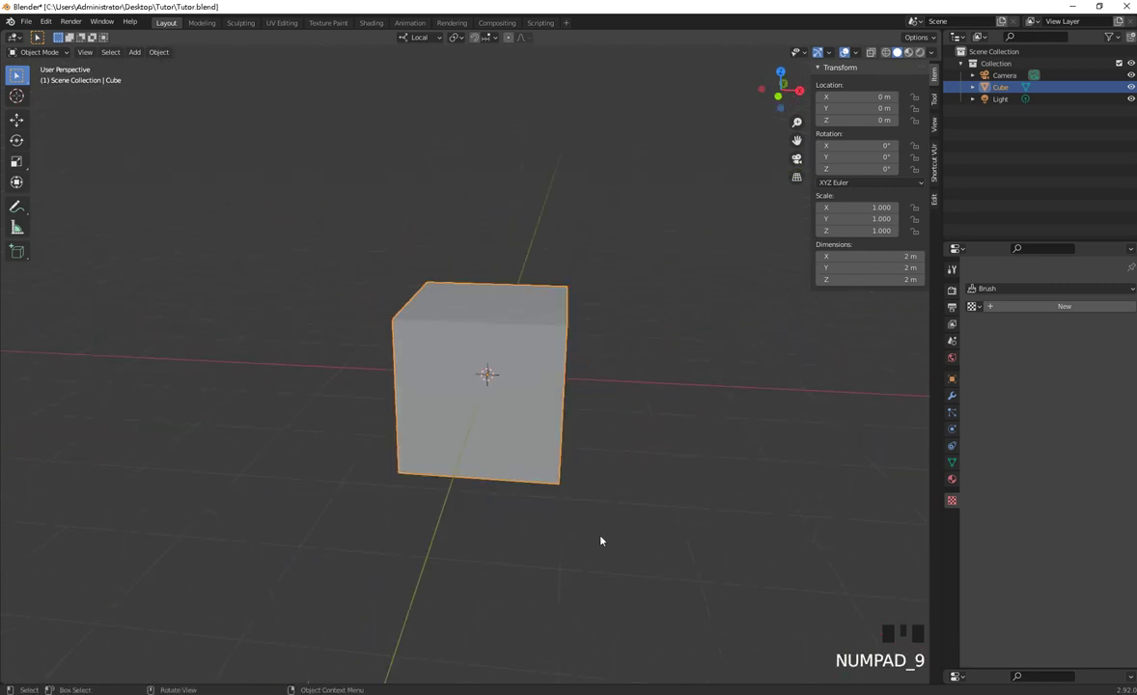
pyautogui.moveTo(569, 532); pyautogui.dragTo(548, 537)
pyautogui.press('KP_4')
pyautogui.press('KP_4')
pyautogui.press('KP_4')
pyautogui.press('KP_4')
pyautogui.press('KP_4')
pyautogui.press('KP_6')
pyautogui.press('KP_6')
pyautogui.press('KP_6')
pyautogui.press('KP_6')
pyautogui.press('KP_4')
pyautogui.press('KP_4')
pyautogui.press('KP_6')
pyautogui.press('KP_6')
pyautogui.press('KP_6')
pyautogui.press('KP_6')
# Step: Step-rotate the view up, down and sideways around the cube with numpad 8/2/4/6
pyautogui.press('KP_8')
pyautogui.press('KP_8')
pyautogui.press('KP_2')
pyautogui.press('KP_2')
pyautogui.press('KP_2')
pyautogui.press('KP_8')
pyautogui.press('KP_8')
pyautogui.press('KP_2')
pyautogui.press('KP_2')
pyautogui.press('KP_4')
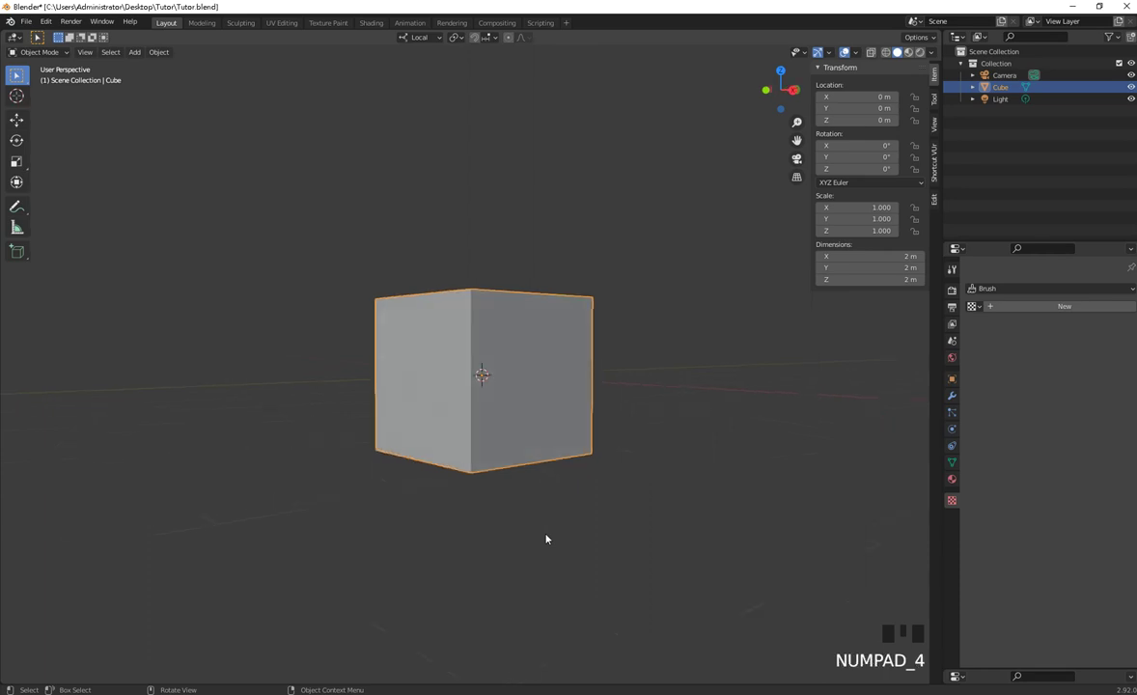
pyautogui.press('KP_4')
pyautogui.press('KP_4')
pyautogui.press('KP_6')
pyautogui.press('KP_6')
pyautogui.press('KP_6')
pyautogui.press('KP_2')
pyautogui.press('KP_2')
pyautogui.press('KP_8')
pyautogui.press('KP_8')
pyautogui.press('KP_8')
pyautogui.press('KP_8')
# Step: Orbit and zoom around the cube, then frame the selection with numpad period
pyautogui.moveTo(551, 531); pyautogui.dragTo(614, 426)
pyautogui.scroll(-3)
pyautogui.moveTo(579, 435); pyautogui.dragTo(554, 398)
pyautogui.scroll(-3)
pyautogui.scroll(3)
pyautogui.moveTo(600, 419); pyautogui.dragTo(576, 425)
pyautogui.press('KP_Decimal')
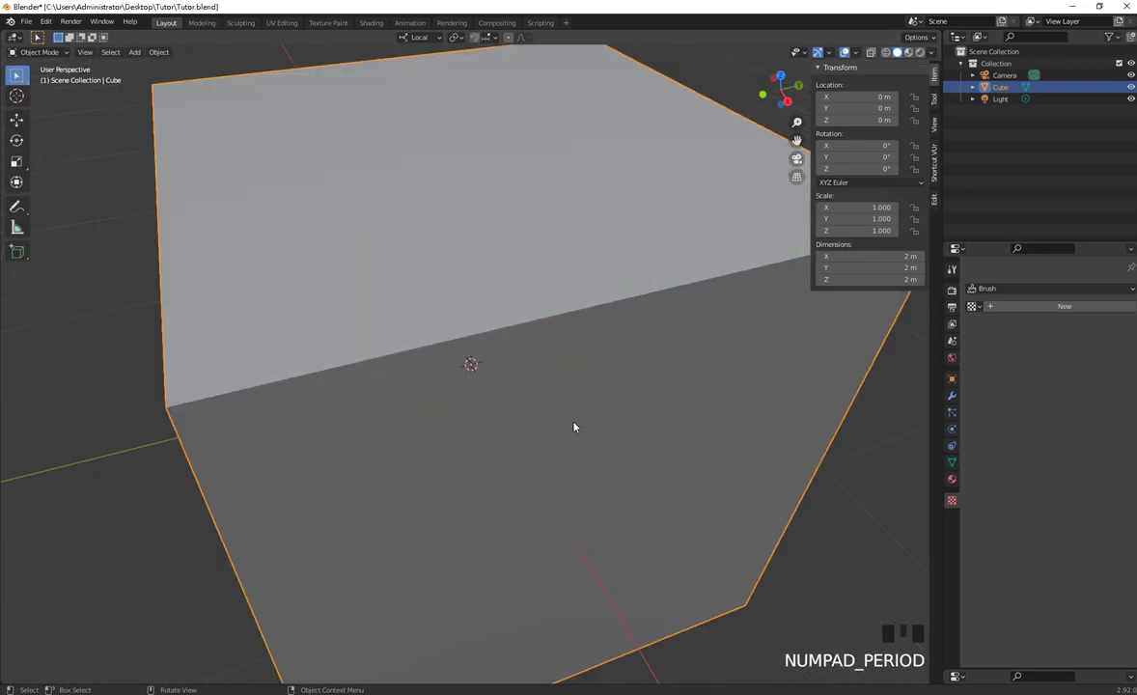
pyautogui.scroll(-3)
# Step: Select the Light in the Outliner and frame the view on it
pyautogui.click(1003, 106)
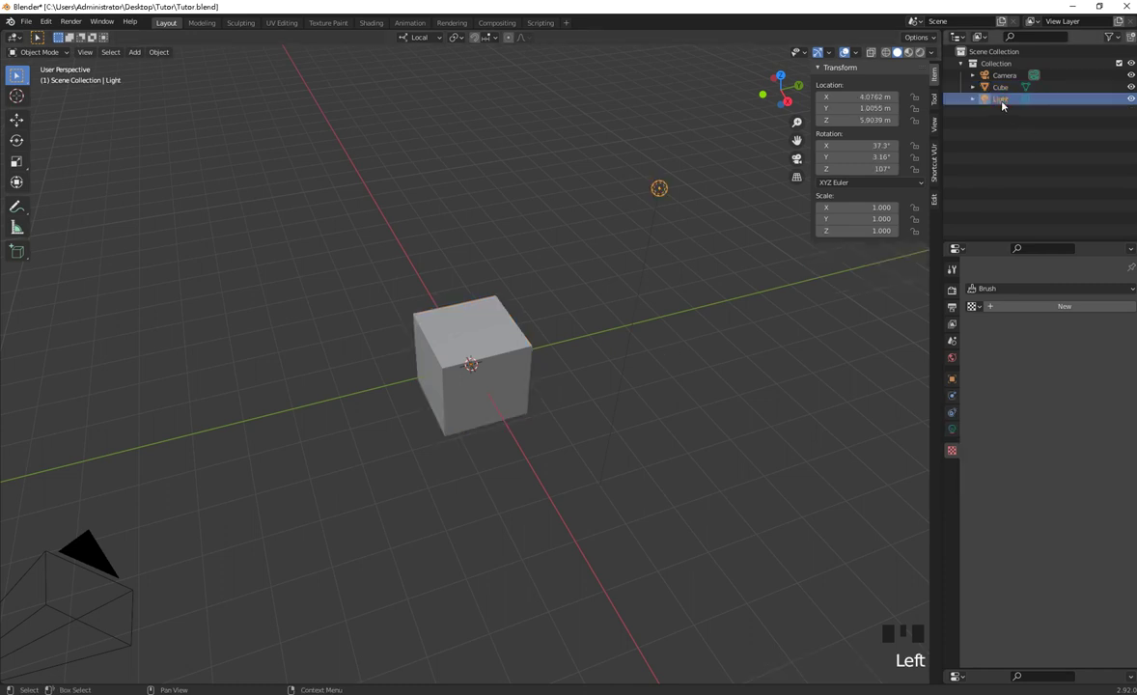
pyautogui.scroll(-3)
pyautogui.press('KP_Decimal')
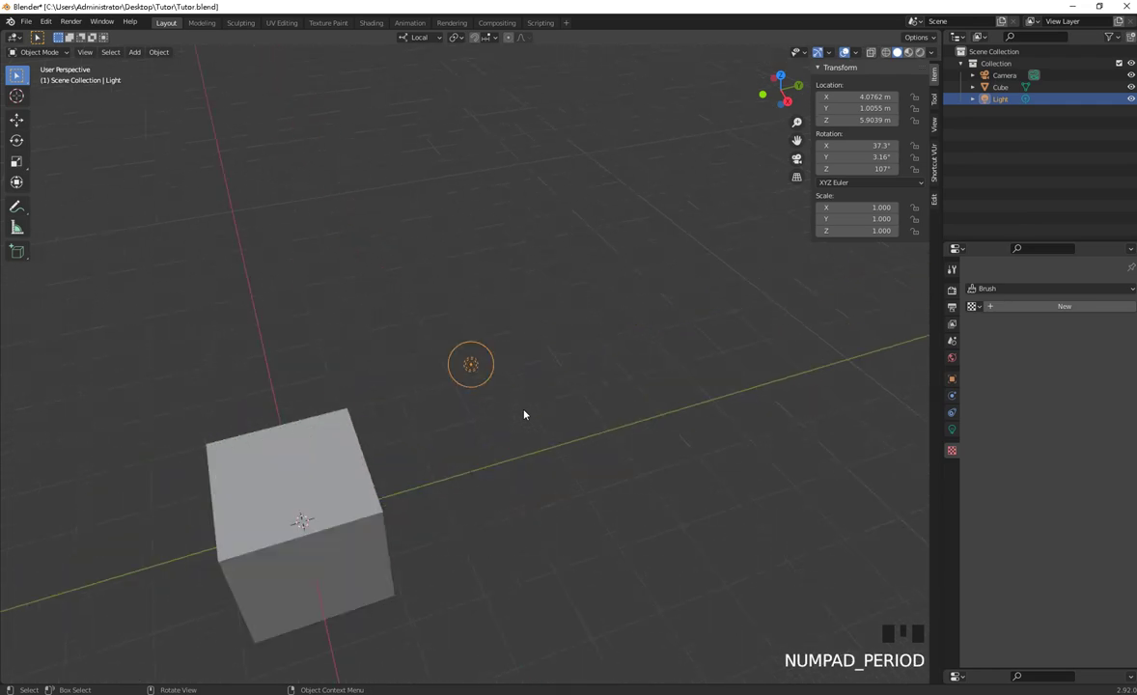
pyautogui.scroll(-3)
pyautogui.middleClick(447, 484)
pyautogui.click(425, 415)
pyautogui.scroll(-3)
pyautogui.press('KP_Decimal')
# Step: Select the camera with the cube and frame them, then select the Light in the viewport and orbit the scene
pyautogui.click(679, 222)
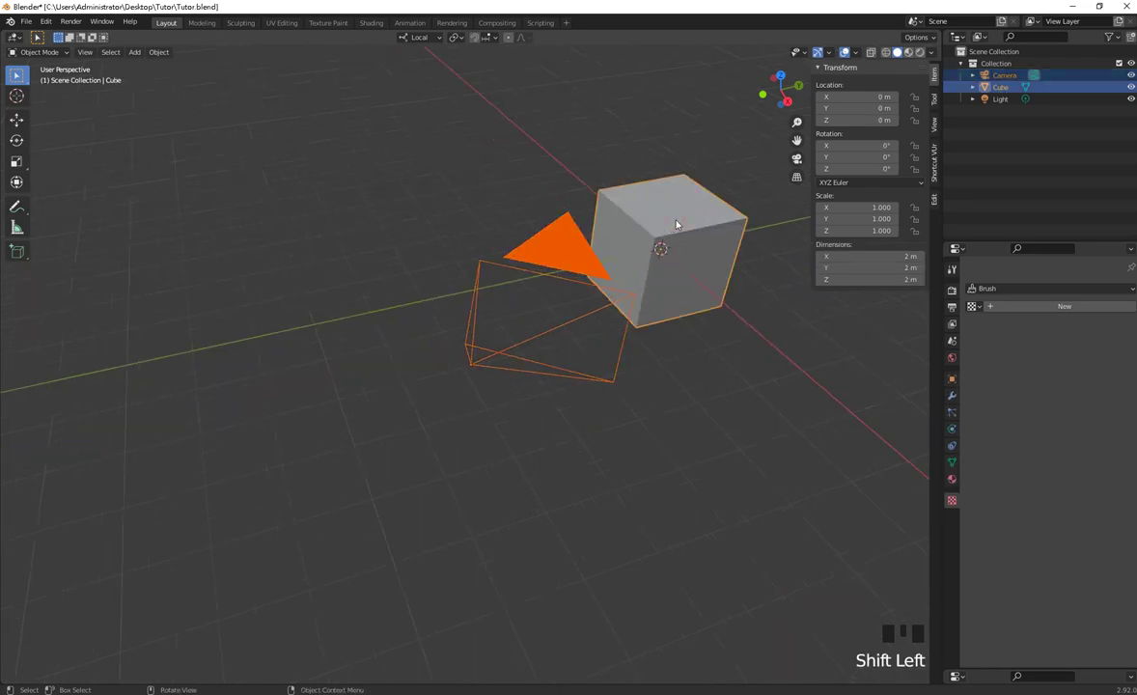
pyautogui.press('KP_Decimal')
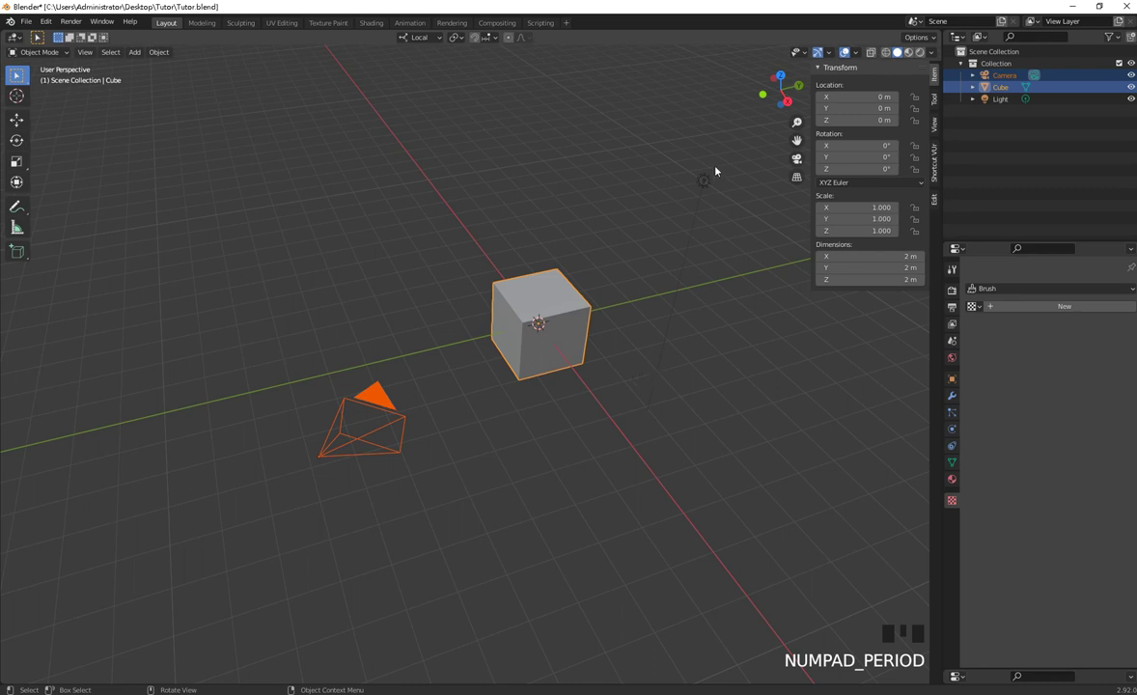
pyautogui.click(711, 183)
pyautogui.middleClick(632, 373)
pyautogui.press('KP_Decimal')
pyautogui.middleClick(550, 468)
pyautogui.click(683, 529)
pyautogui.scroll(-3)
pyautogui.moveTo(530, 498); pyautogui.dragTo(525, 452)
pyautogui.scroll(-3)
pyautogui.moveTo(549, 442); pyautogui.dragTo(521, 455)
# Step: Switch the viewport to look through the scene camera (numpad 0)
pyautogui.press('KP_0')
pyautogui.press('KP_0')
pyautogui.press('KP_0')
pyautogui.press('KP_0')
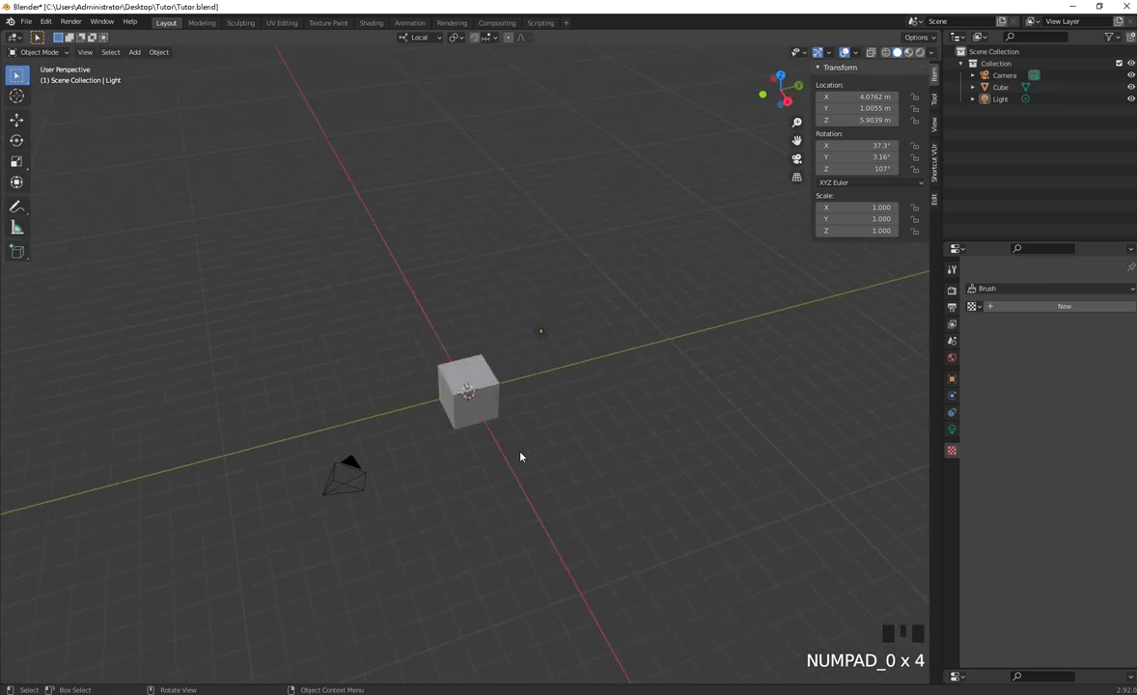
# Step: Toggle in and out of camera view, orbiting and zooming the free viewport around the cube
pyautogui.press('KP_0')
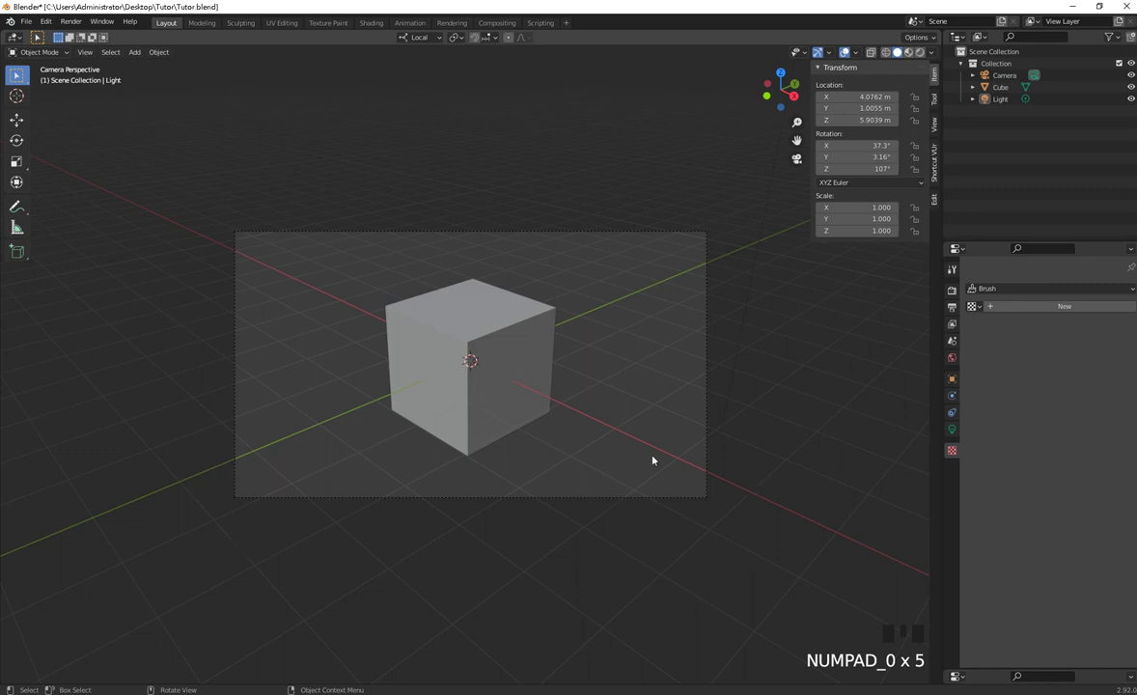
pyautogui.click(654, 462)
pyautogui.moveTo(655, 464); pyautogui.dragTo(627, 468)
pyautogui.press('KP_0')
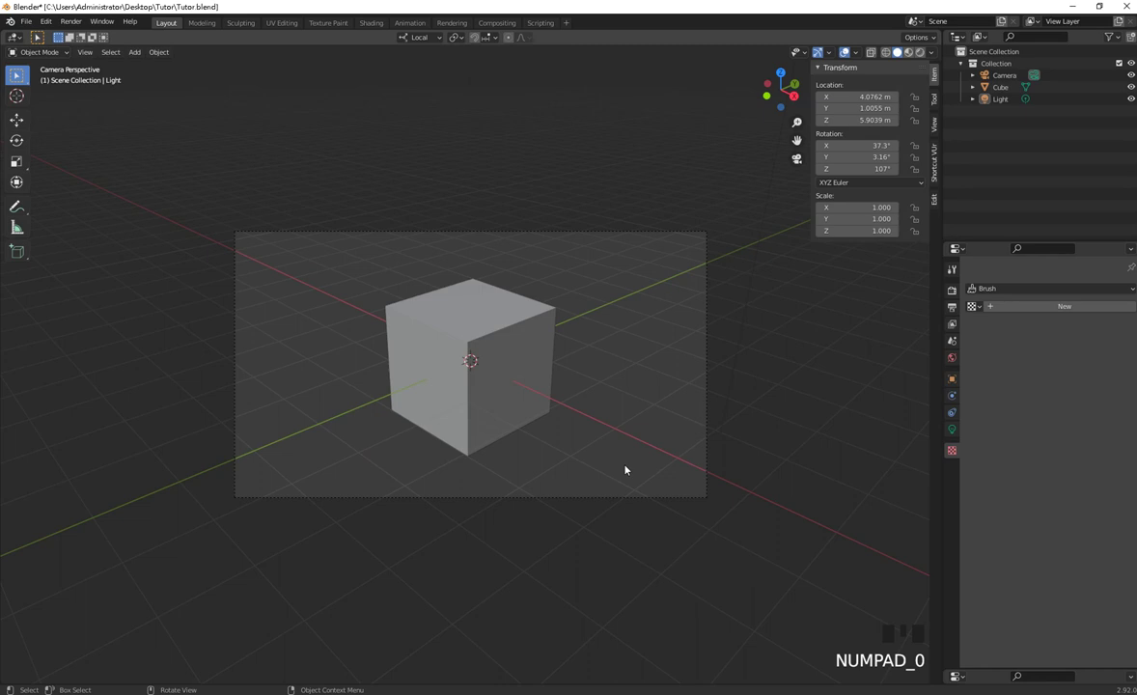
pyautogui.scroll(-3)
pyautogui.moveTo(588, 447); pyautogui.dragTo(585, 459)
pyautogui.scroll(3)
pyautogui.scroll(-3)
pyautogui.moveTo(614, 450); pyautogui.dragTo(577, 497)
# Step: Go through top, front and right views, return to camera view and show the sidebar's View lock settings
pyautogui.press('KP_7')
pyautogui.press('KP_1')
pyautogui.press('KP_3')
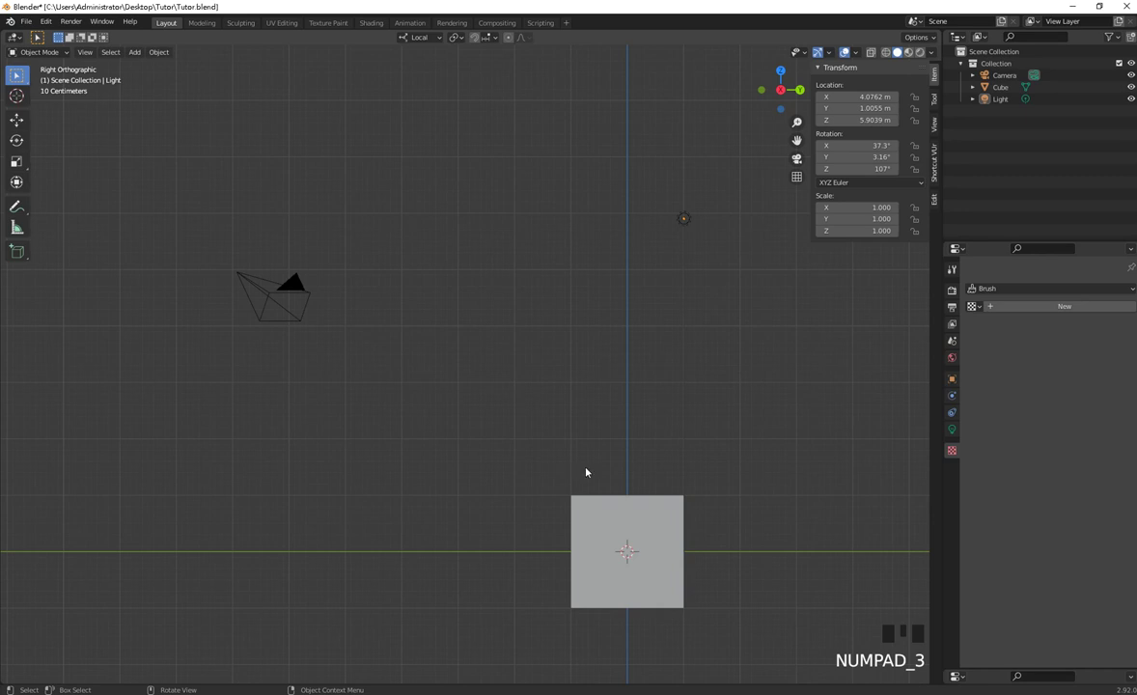
pyautogui.middleClick(588, 463)
pyautogui.press('KP_0')
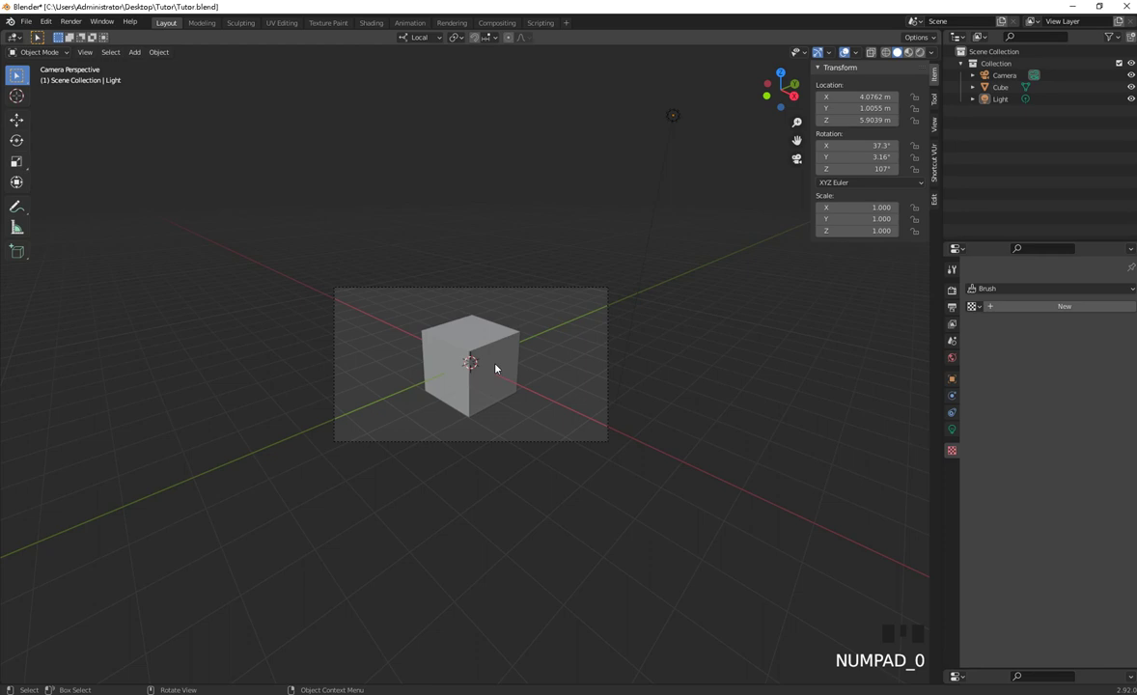
pyautogui.moveTo(549, 421); pyautogui.dragTo(568, 411)
# Step: In camera view with Camera to View locked, orbit so the scene camera reframes the cube
pyautogui.press('KP_0')
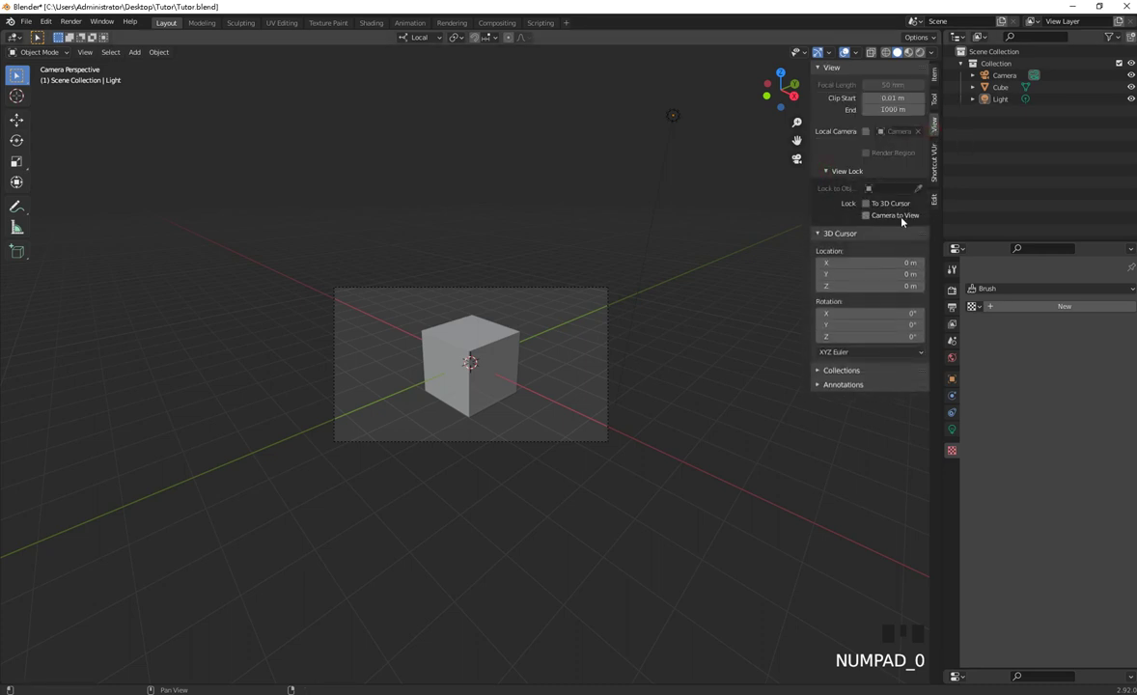
pyautogui.moveTo(902, 220); pyautogui.dragTo(576, 399)
pyautogui.moveTo(576, 400); pyautogui.dragTo(544, 419)
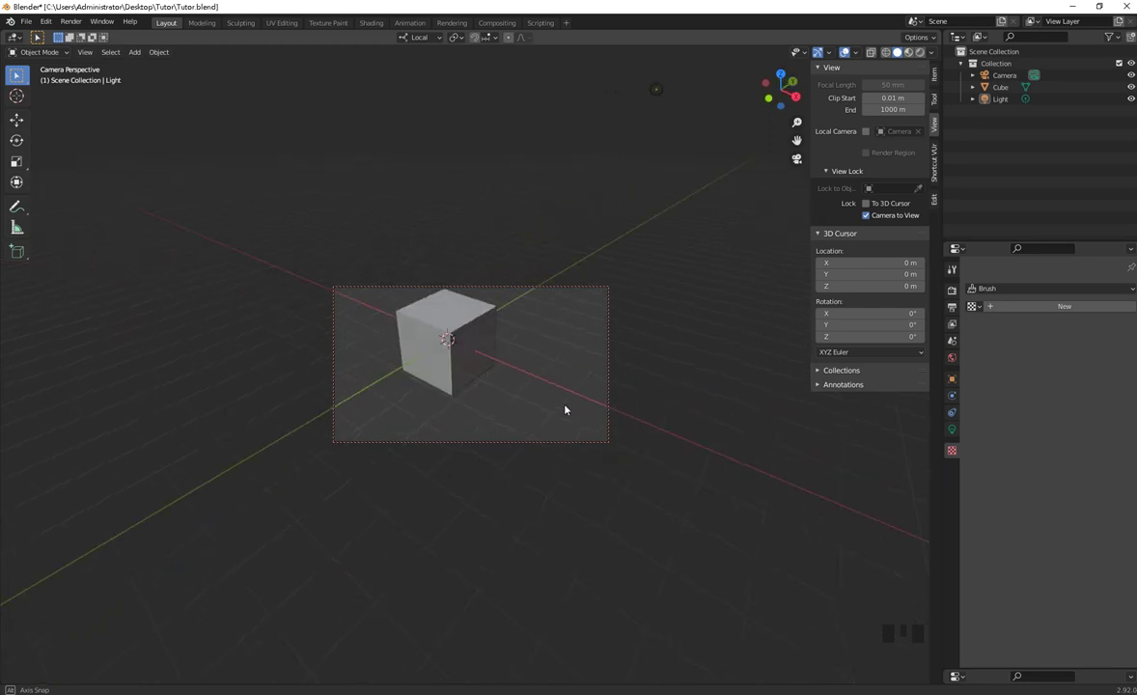
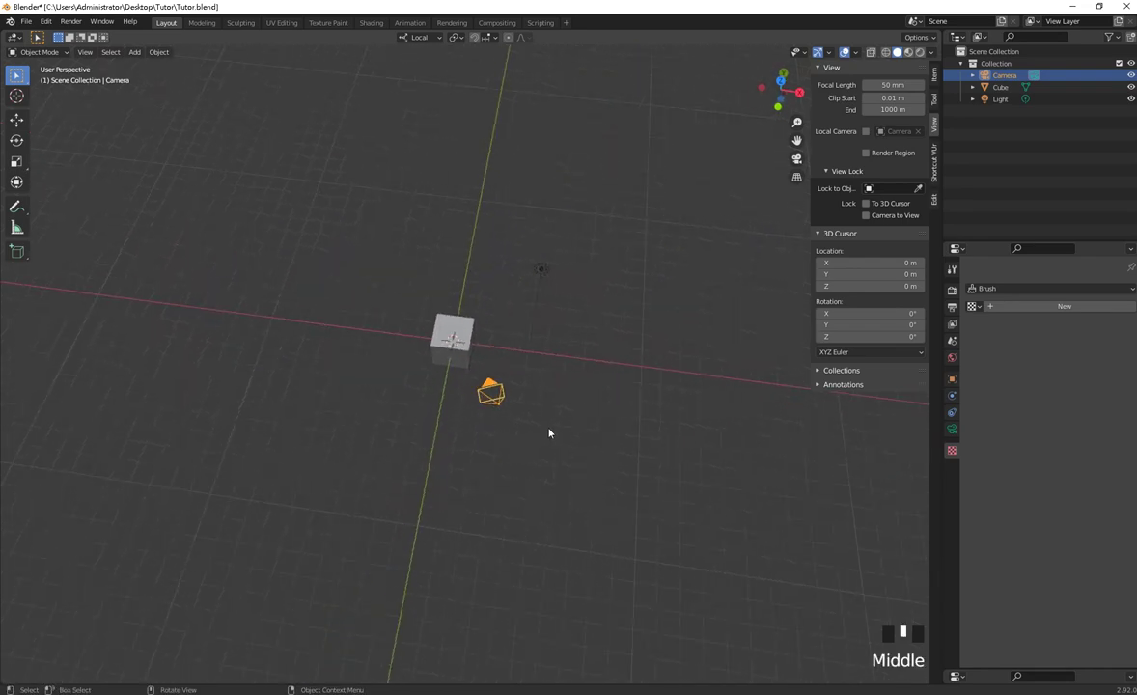
# Step: Leave camera view and orbit/zoom until the cube sits small and low in the viewport
pyautogui.press('KP_0')
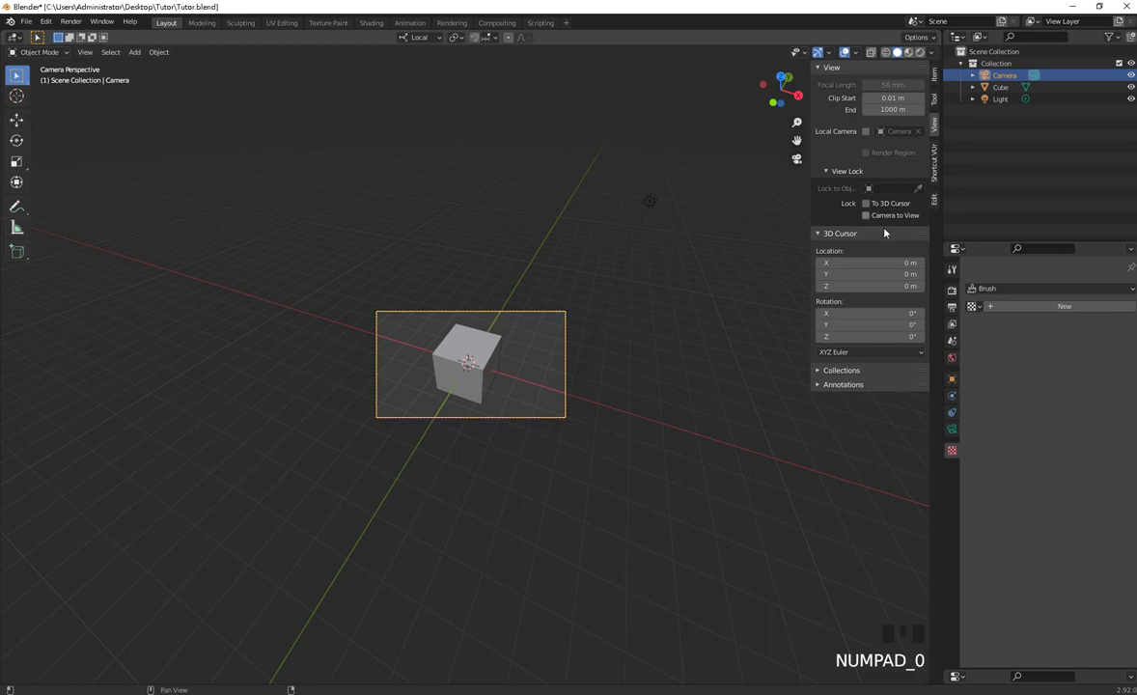
pyautogui.moveTo(887, 221); pyautogui.dragTo(512, 483)
pyautogui.scroll(-3)
pyautogui.scroll(3)
pyautogui.middleClick(506, 468)
pyautogui.scroll(3)
pyautogui.scroll(-3)
# Step: Fine-tune the angle and align the active camera to this view (Ctrl+Alt+Numpad 0)
pyautogui.moveTo(517, 450); pyautogui.dragTo(637, 392)
pyautogui.scroll(3)
pyautogui.moveTo(687, 406); pyautogui.dragTo(573, 361)
pyautogui.press('ctrl+alt+KP_0')
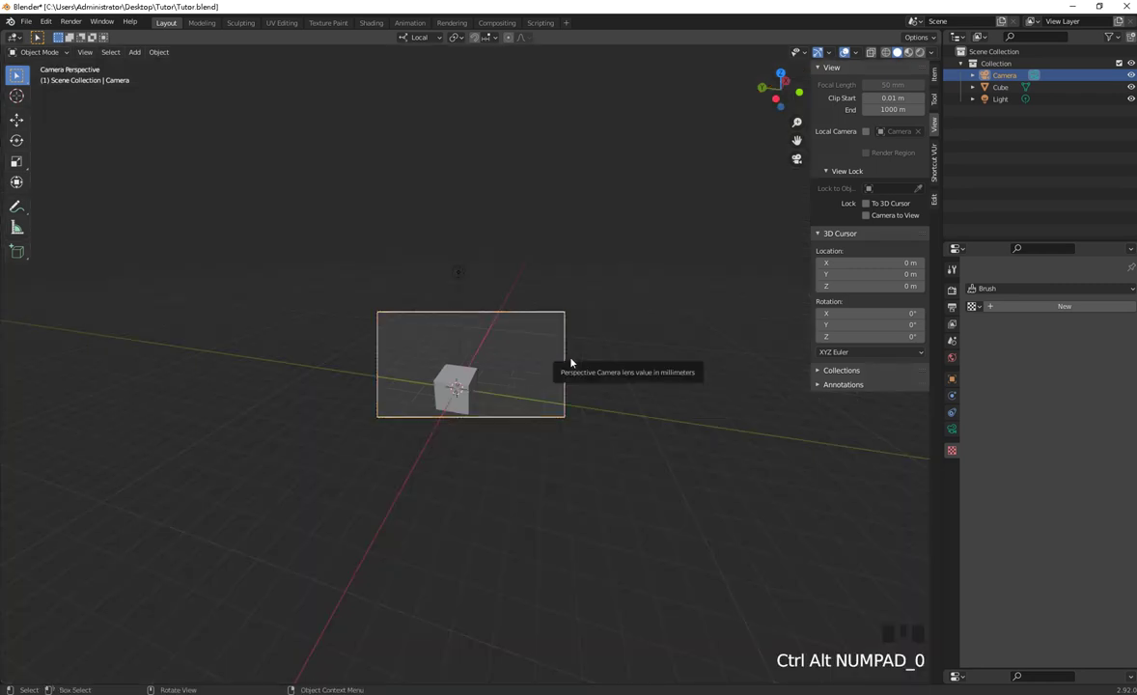
pyautogui.press('ctrl+alt+KP_0')
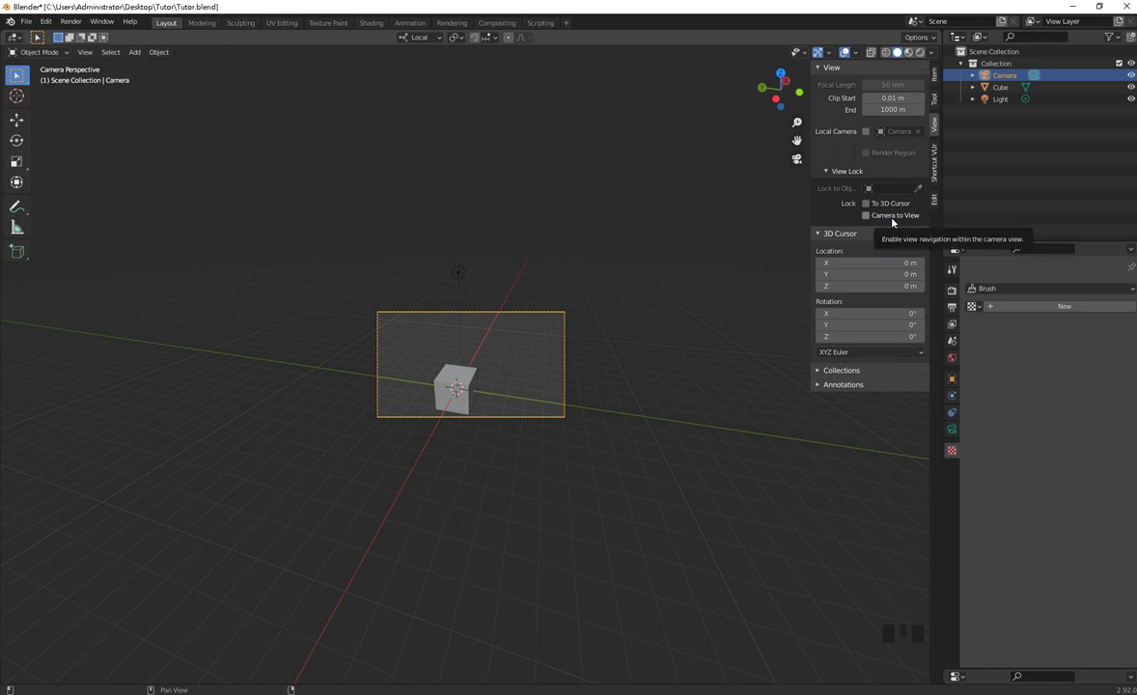
# Step: Lock Camera to View and swing the camera around toward the cube
pyautogui.click(894, 221)
pyautogui.moveTo(496, 386); pyautogui.dragTo(508, 373)
pyautogui.press('KP_0')
pyautogui.scroll(-3)
pyautogui.moveTo(502, 425); pyautogui.dragTo(497, 438)
pyautogui.middleClick(474, 420)
pyautogui.scroll(3)
pyautogui.scroll(-3)
# Step: Level the camera and line it up head-on with the cube
pyautogui.moveTo(530, 404); pyautogui.dragTo(439, 397)
pyautogui.scroll(3)
pyautogui.middleClick(519, 406)
pyautogui.scroll(3)
pyautogui.moveTo(546, 433); pyautogui.dragTo(532, 373)
pyautogui.press('ctrl+alt+KP_0')
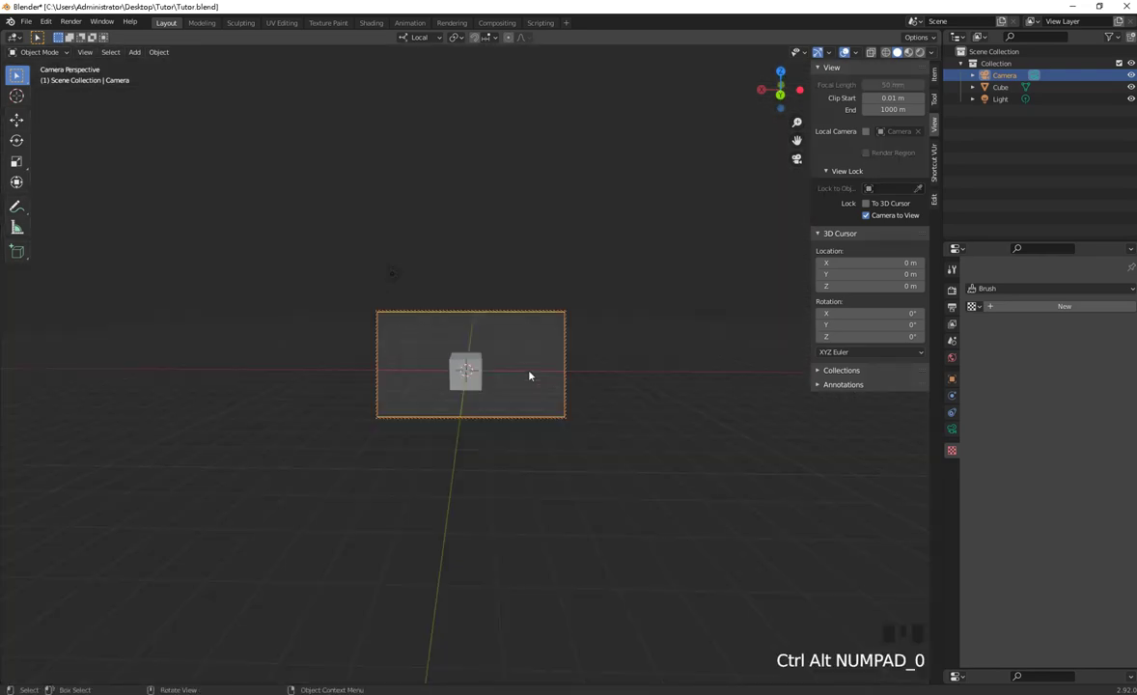
pyautogui.middleClick(444, 398)
# Step: Release the Camera to View lock and orbit out to see the camera from outside
pyautogui.click(871, 217)
pyautogui.scroll(-3)
pyautogui.middleClick(542, 380)
pyautogui.scroll(-3)
pyautogui.moveTo(558, 424); pyautogui.dragTo(388, 423)
# Step: Select the camera and review its lens settings and the scene's active-camera setting
pyautogui.click(388, 421)
pyautogui.click(339, 448)
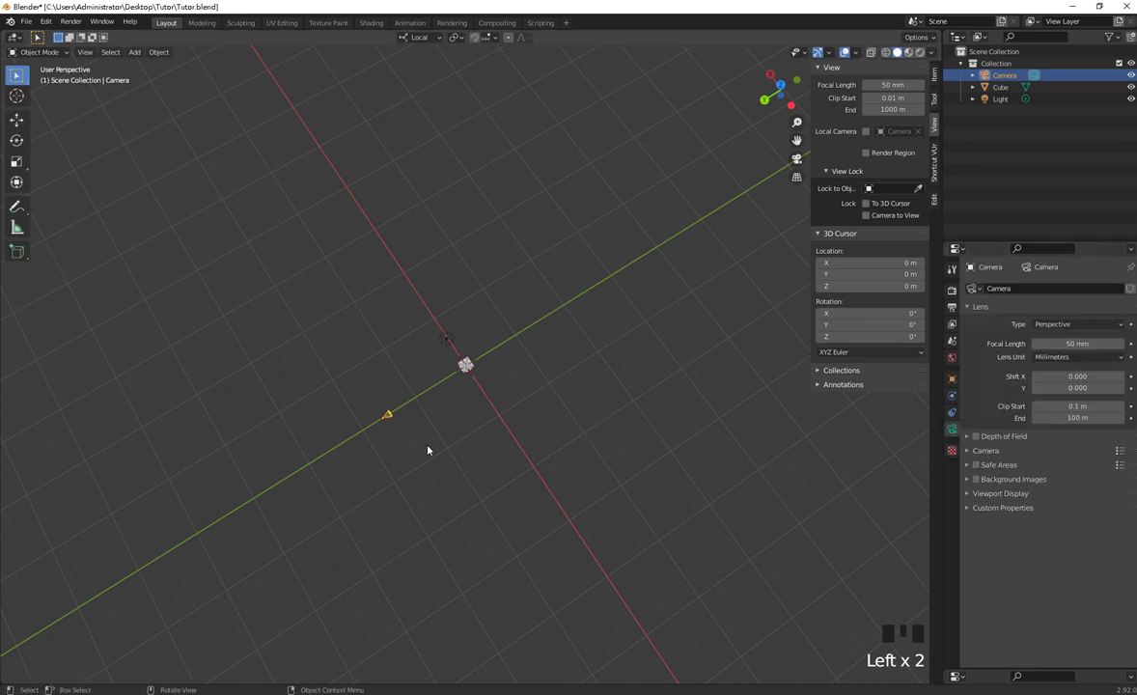
pyautogui.click(428, 449)
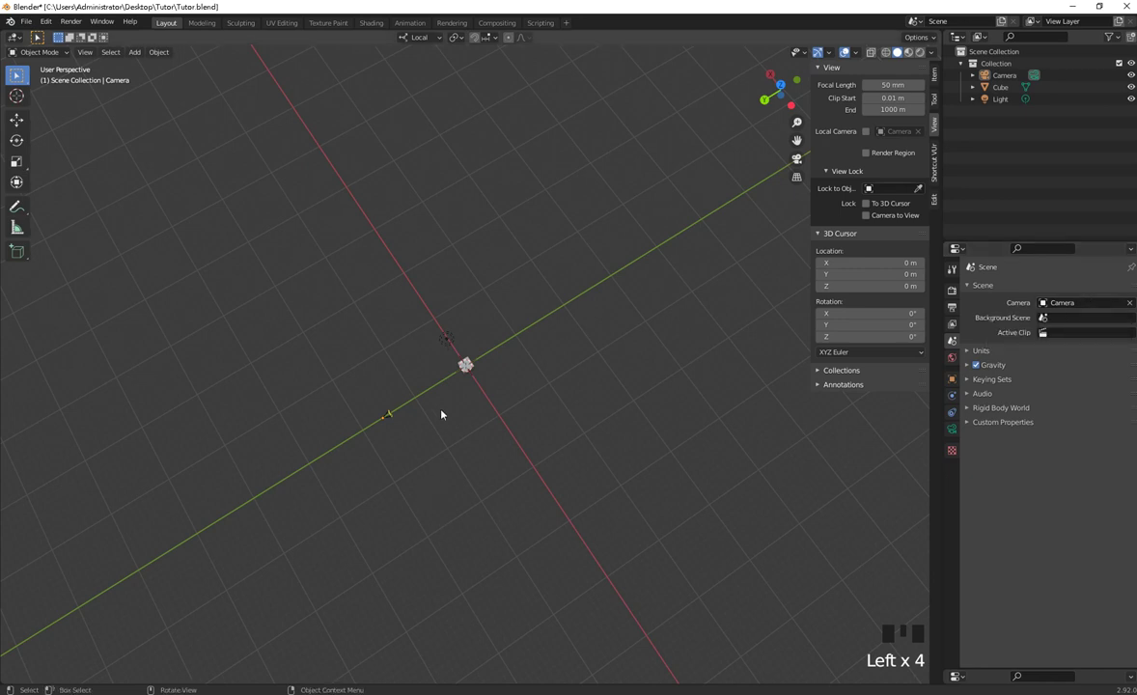
# Step: Bring the camera and cube closer into view and select the camera for duplication
pyautogui.scroll(3)
pyautogui.moveTo(451, 468); pyautogui.dragTo(377, 469)
pyautogui.click(287, 550)
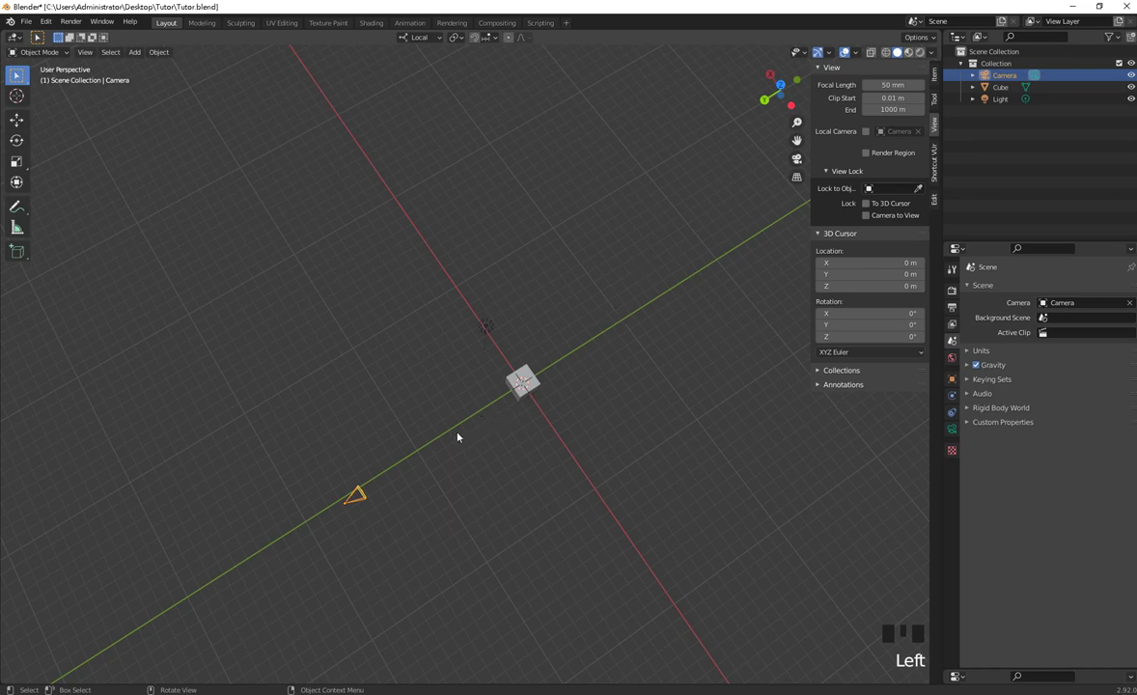
pyautogui.click(388, 498)
# Step: Duplicate the camera as Camera.001 and move the copy off to one side
pyautogui.click(301, 530)
pyautogui.press('shift+d')
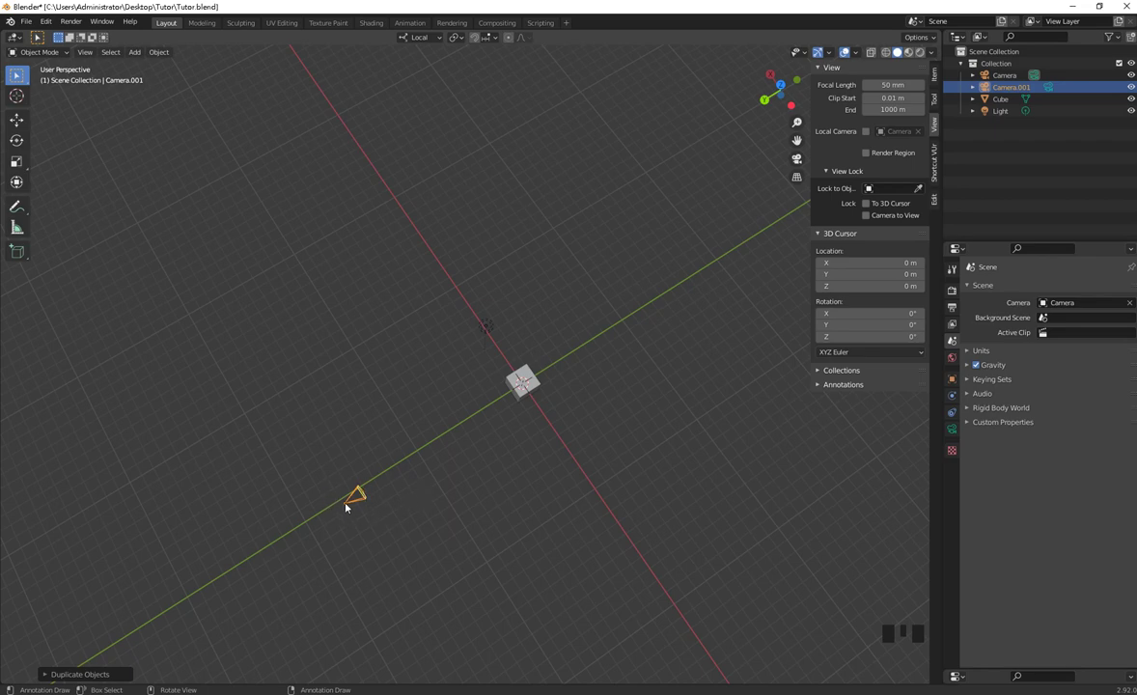
pyautogui.press('g')
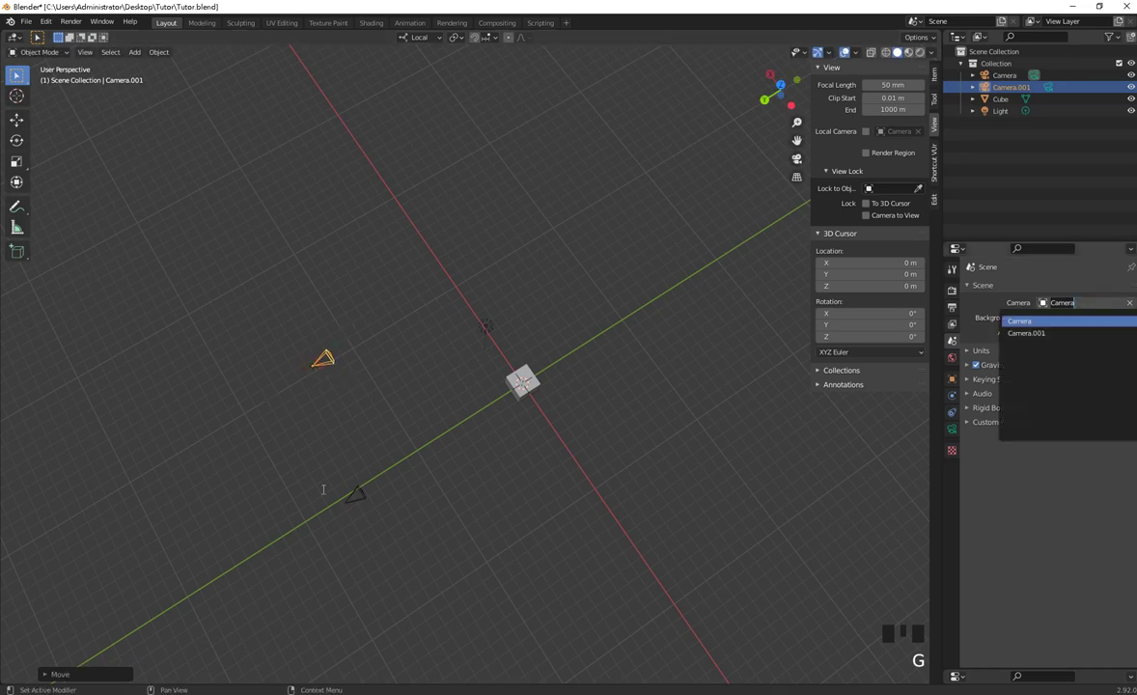
pyautogui.click(335, 363)
# Step: Set Camera.001 as the scene's active camera in Scene Properties
pyautogui.click(226, 432)
pyautogui.click(239, 559)
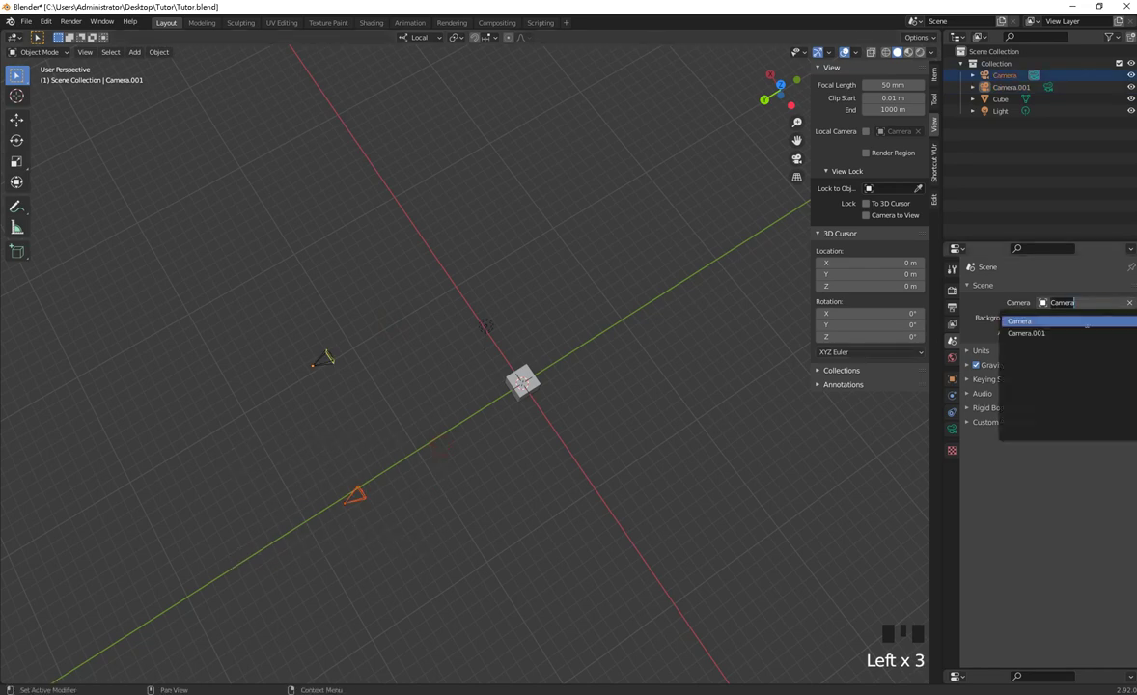
pyautogui.moveTo(1065, 339); pyautogui.dragTo(482, 475)
# Step: Look through the active camera, then orbit out to a free view of the scene
pyautogui.press('KP_0')
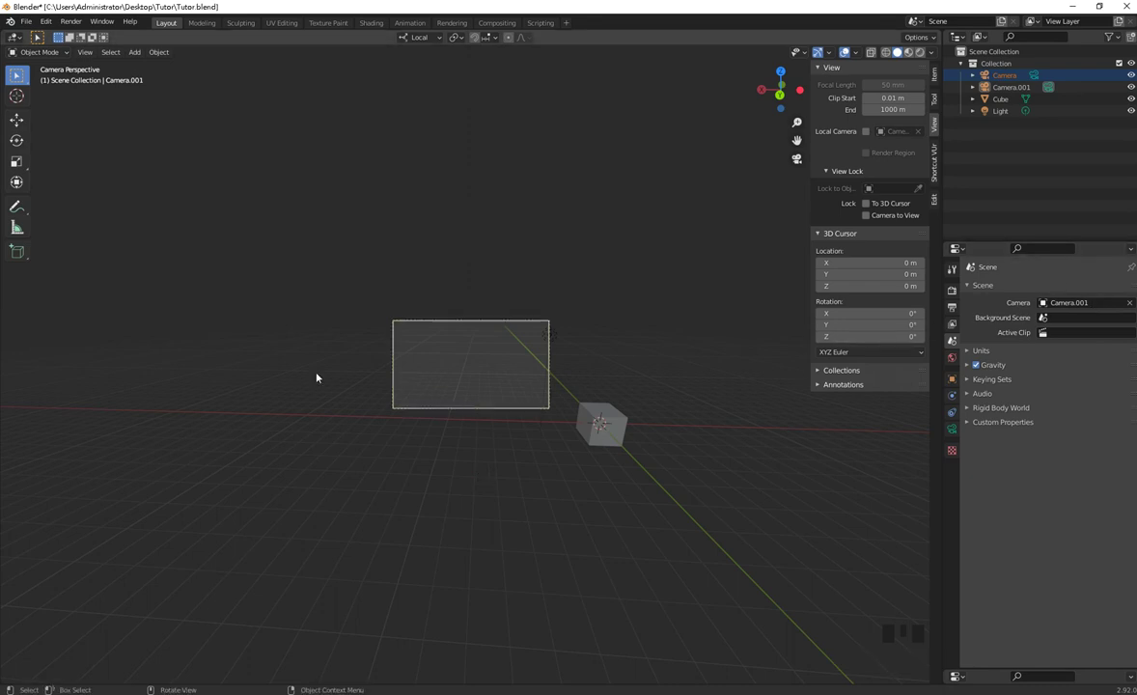
pyautogui.moveTo(1051, 323); pyautogui.dragTo(613, 452)
pyautogui.middleClick(580, 466)
pyautogui.scroll(3)
pyautogui.scroll(-3)
pyautogui.scroll(3)
# Step: Set the original Camera as the scene camera again and select the cube
pyautogui.click(463, 471)
pyautogui.moveTo(562, 428); pyautogui.dragTo(554, 405)
pyautogui.click(554, 404)
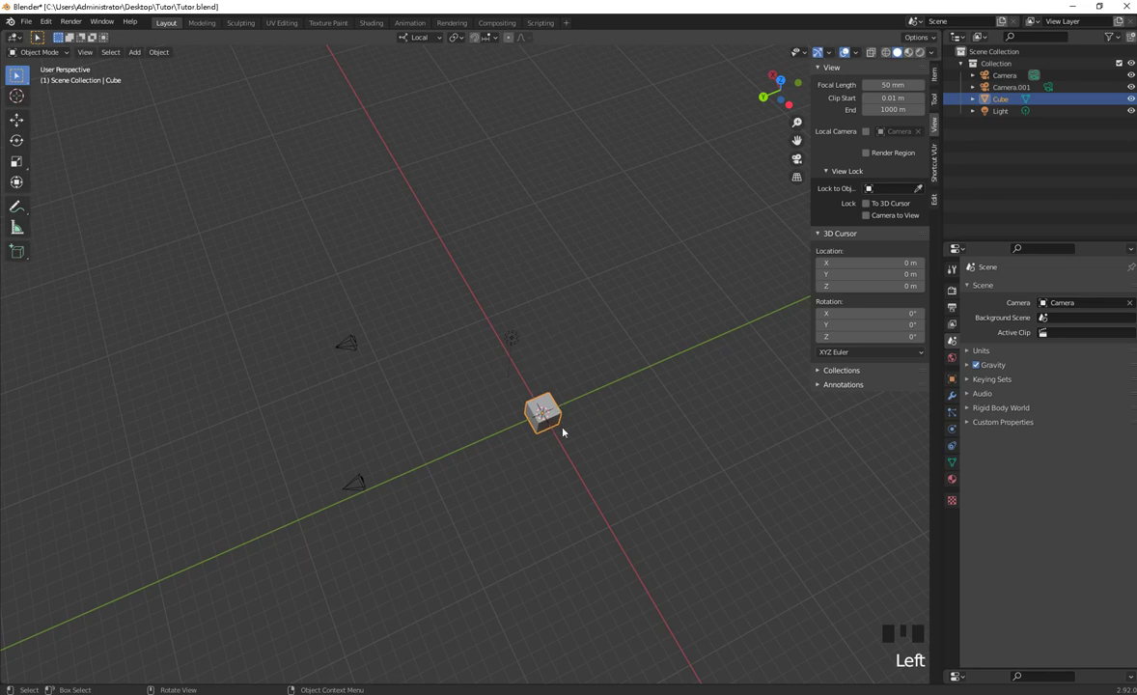
# Step: Duplicate the cube and repeat the offset copy to build Cube.001 through Cube.008 in a diagonal row
pyautogui.press('shift+d')
pyautogui.press('shift+d')
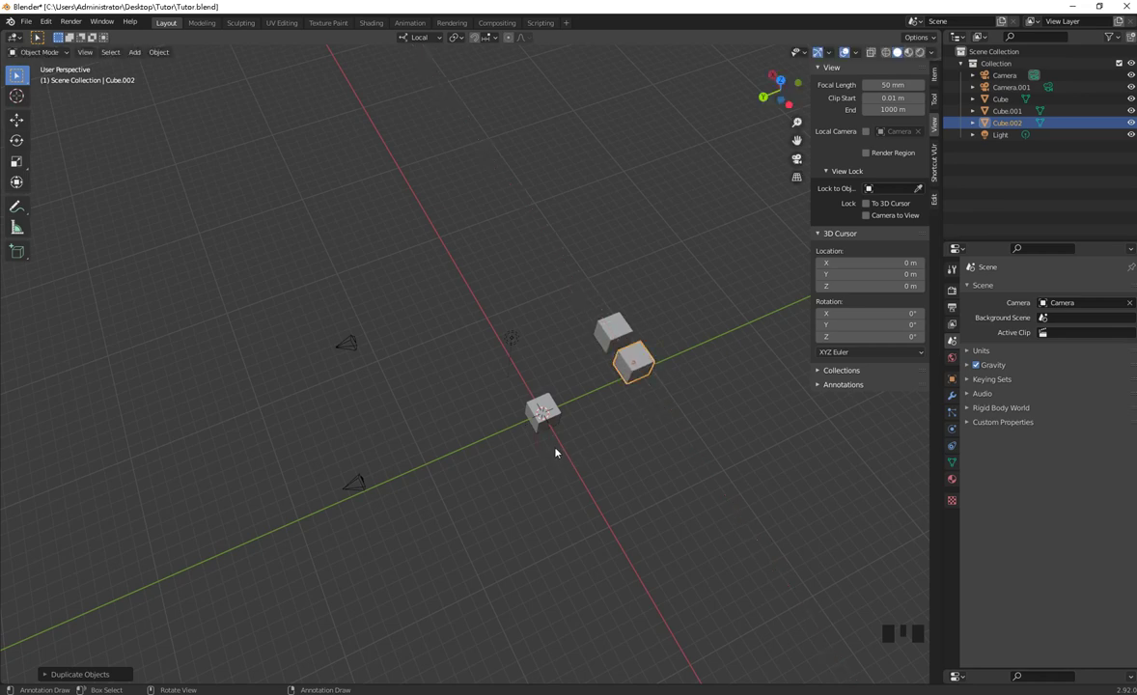
pyautogui.press('shift+d')
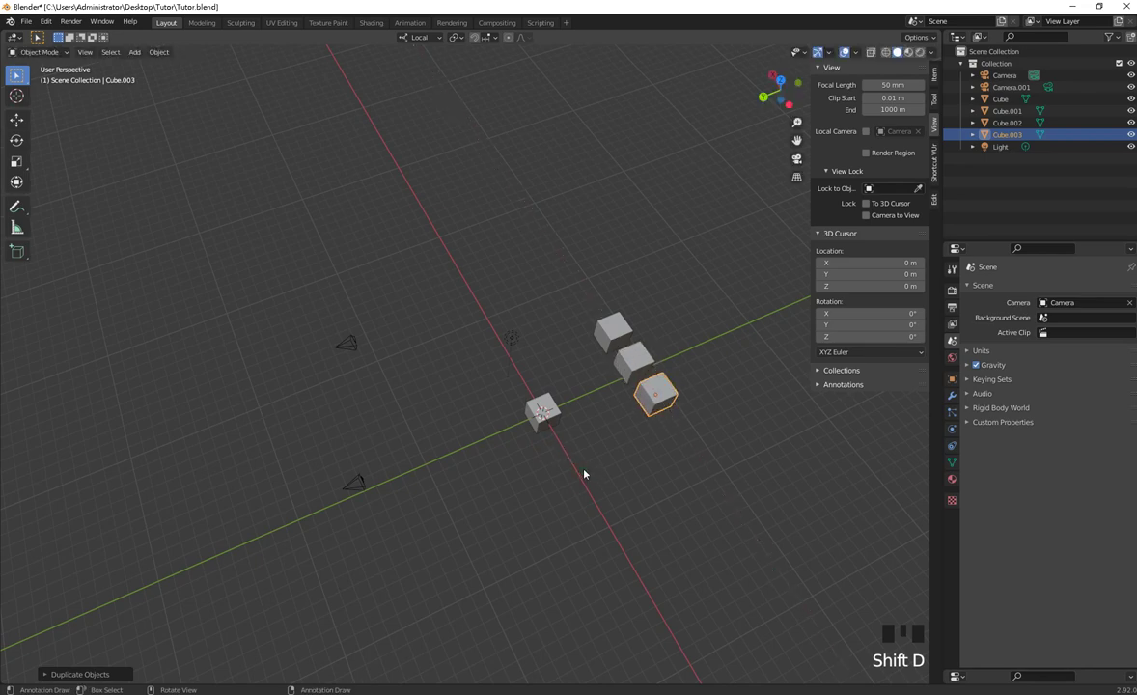
pyautogui.press('shift+r')
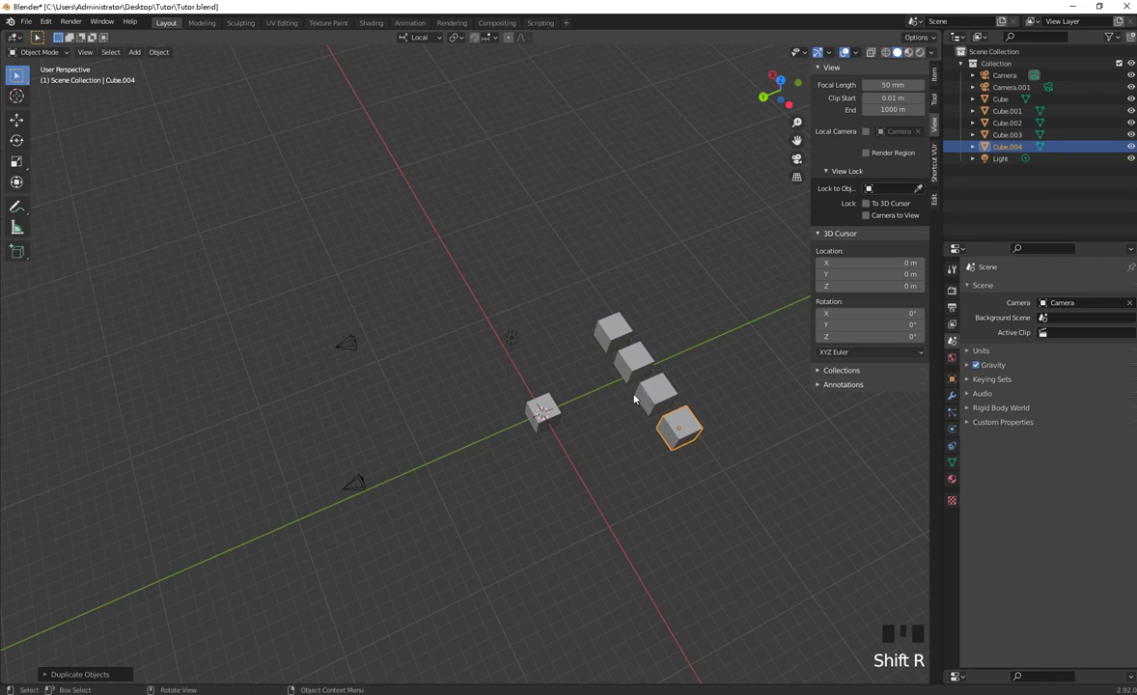
pyautogui.press('shift+r')
pyautogui.press('shift+r')
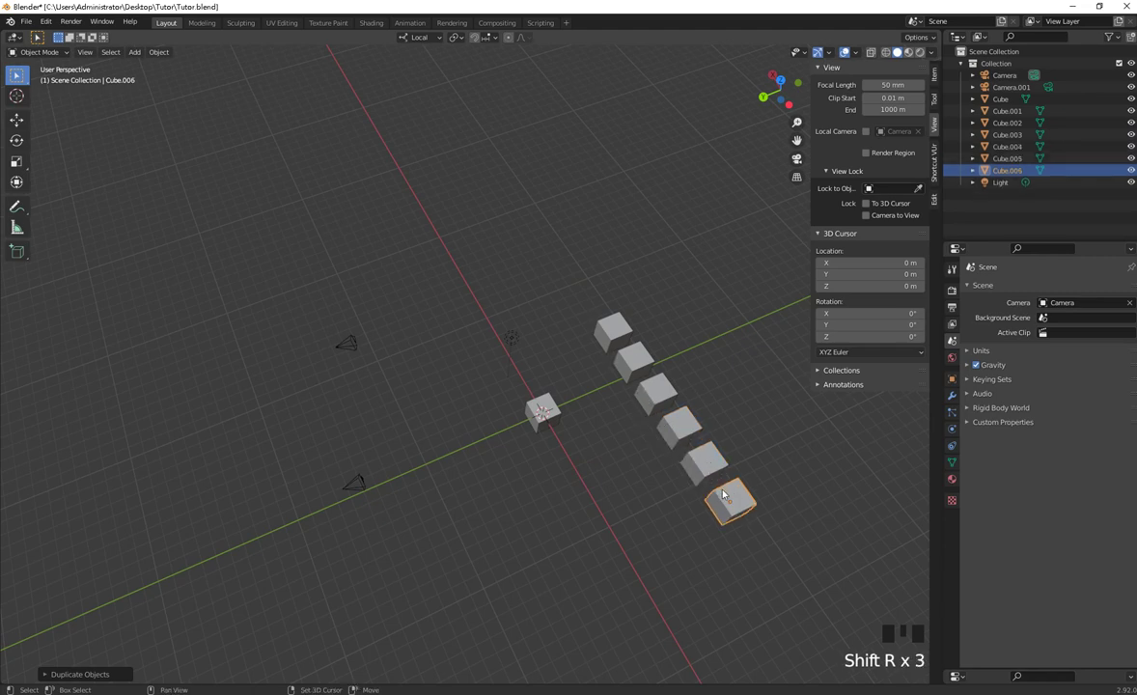
pyautogui.press('shift+r')
pyautogui.press('shift+r')
# Step: Select all eight cube copies and delete them
pyautogui.click(622, 326)
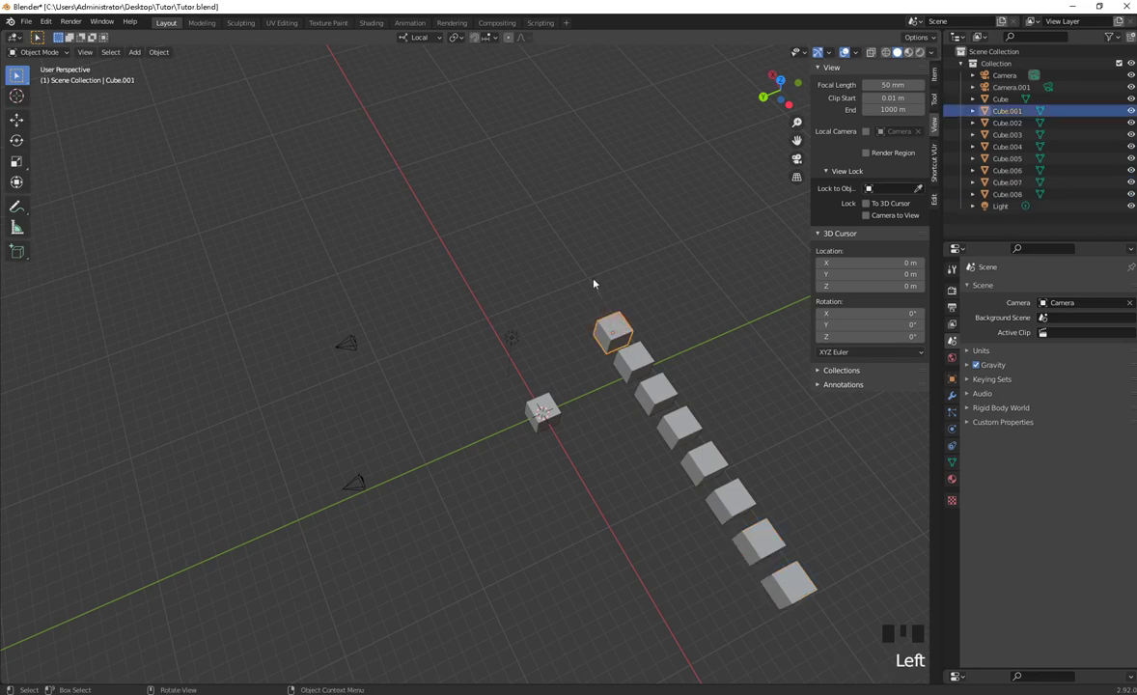
pyautogui.click(845, 577)
pyautogui.press('Delete')
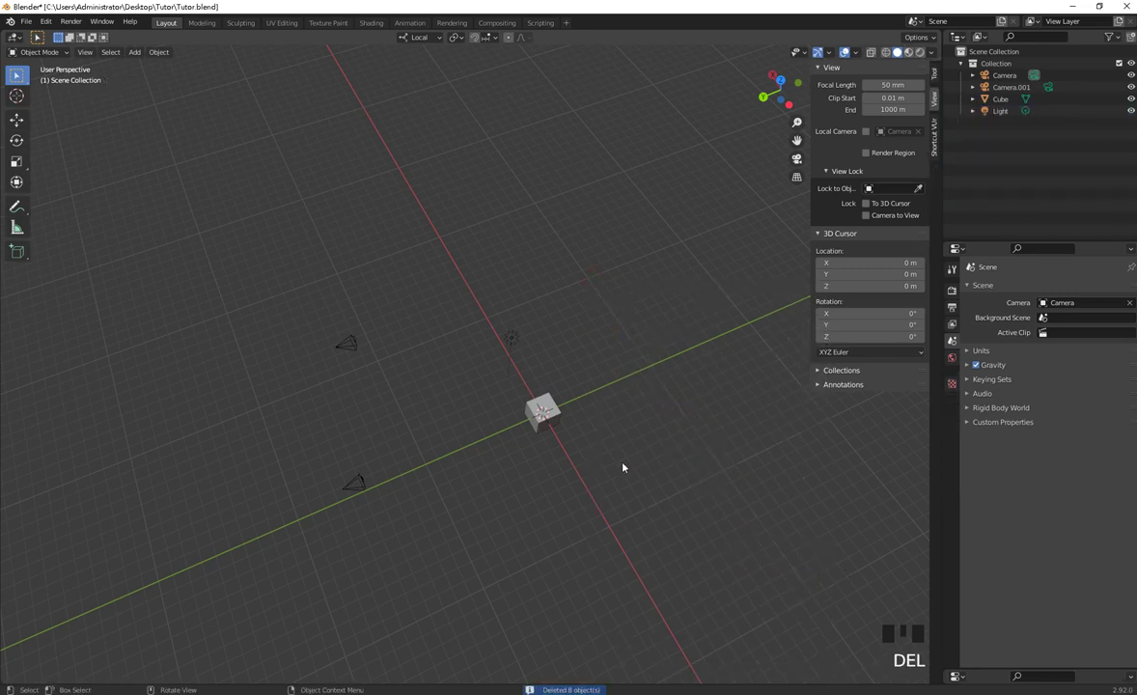
# Step: Delete the second camera, Camera.001
pyautogui.click(231, 371)
pyautogui.press('Delete')
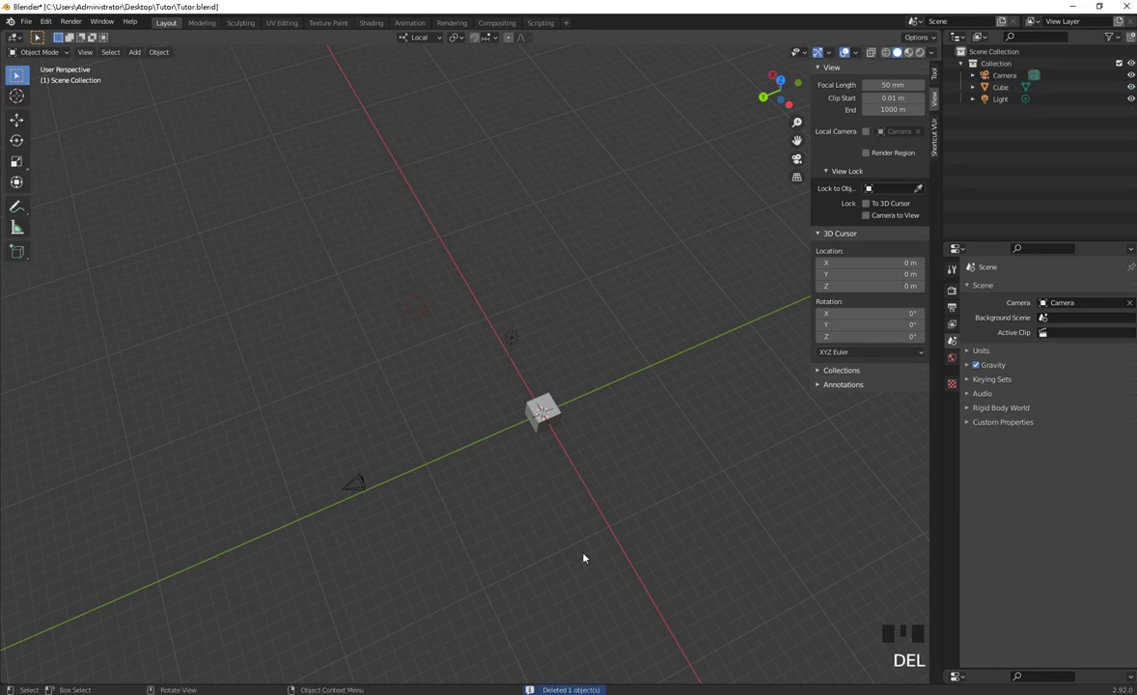